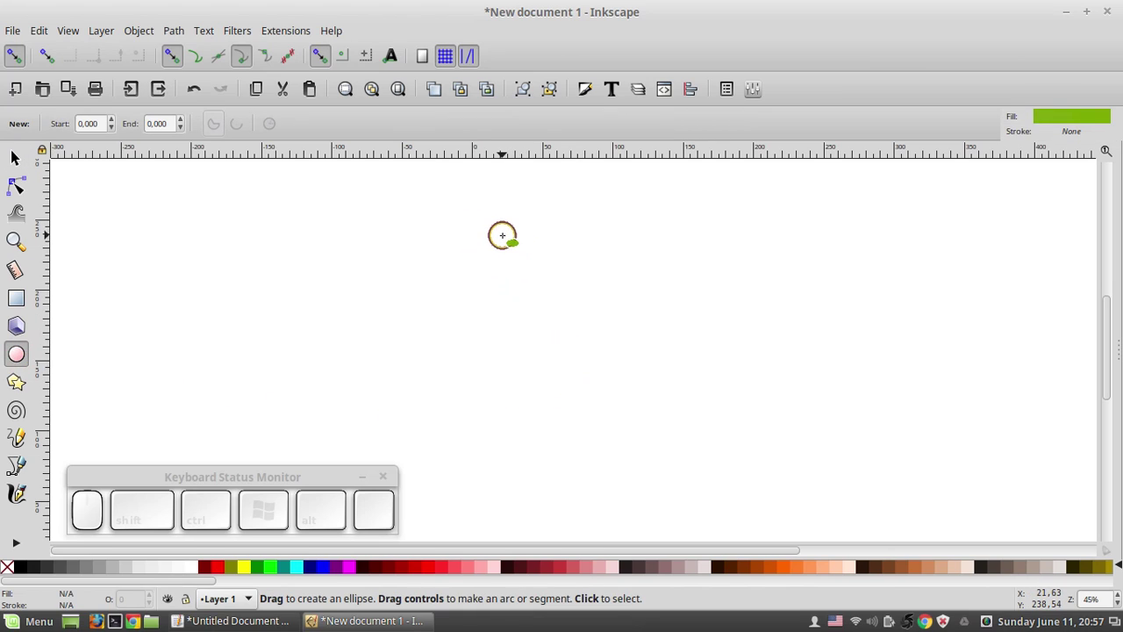
# Draw a large solid-green, strokeless circle on the canvas and nudge it into place
pyautogui.rightClick(15, 154)
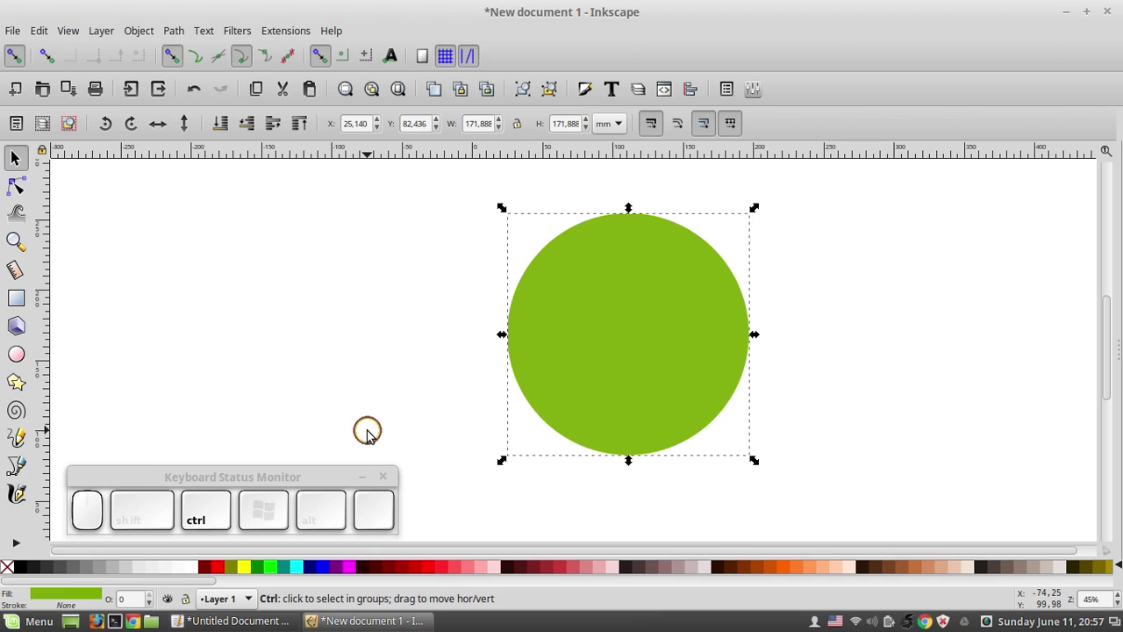
# Duplicate the circle, shrink the copy about its centre, and subtract it to leave a thick green ring
pyautogui.press('ctrl+d')
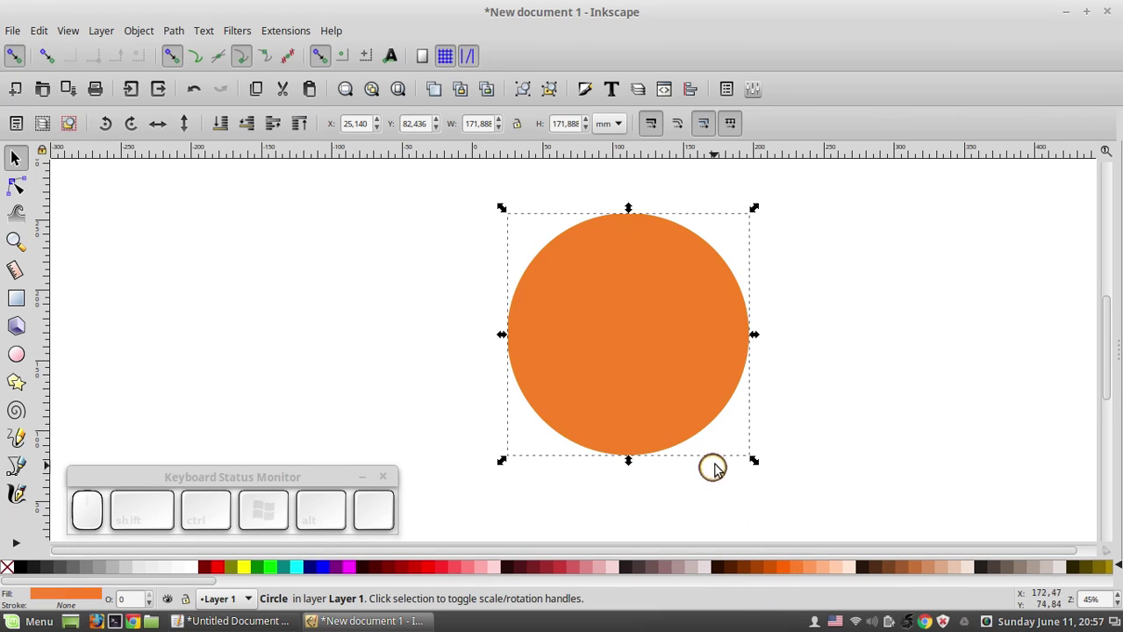
pyautogui.scroll(3)
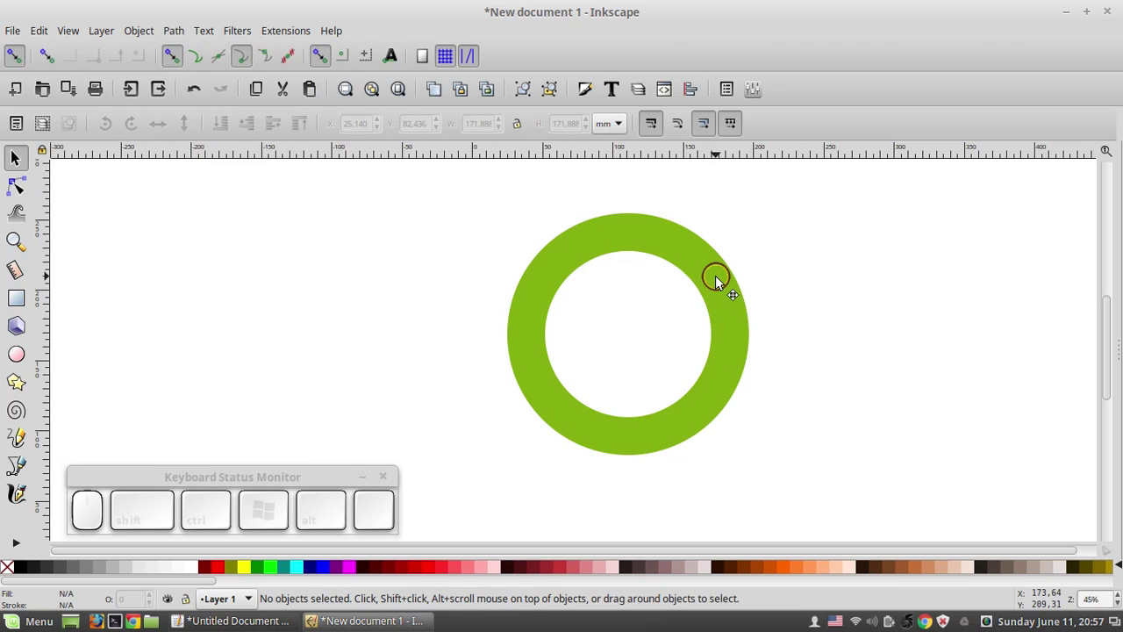
pyautogui.scroll(3)
# Drag a vertical guide from the ruler and snap it to the ring's top node
pyautogui.moveTo(45, 209); pyautogui.dragTo(165, 226)
pyautogui.rightClick(463, 247)
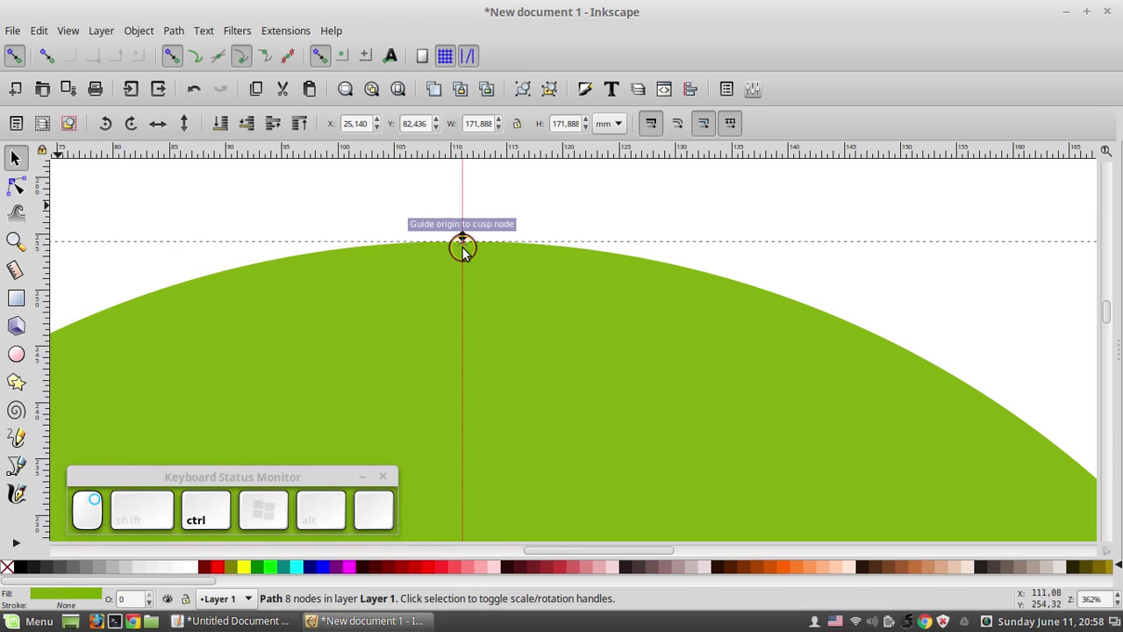
pyautogui.scroll(-3)
pyautogui.scroll(-3)
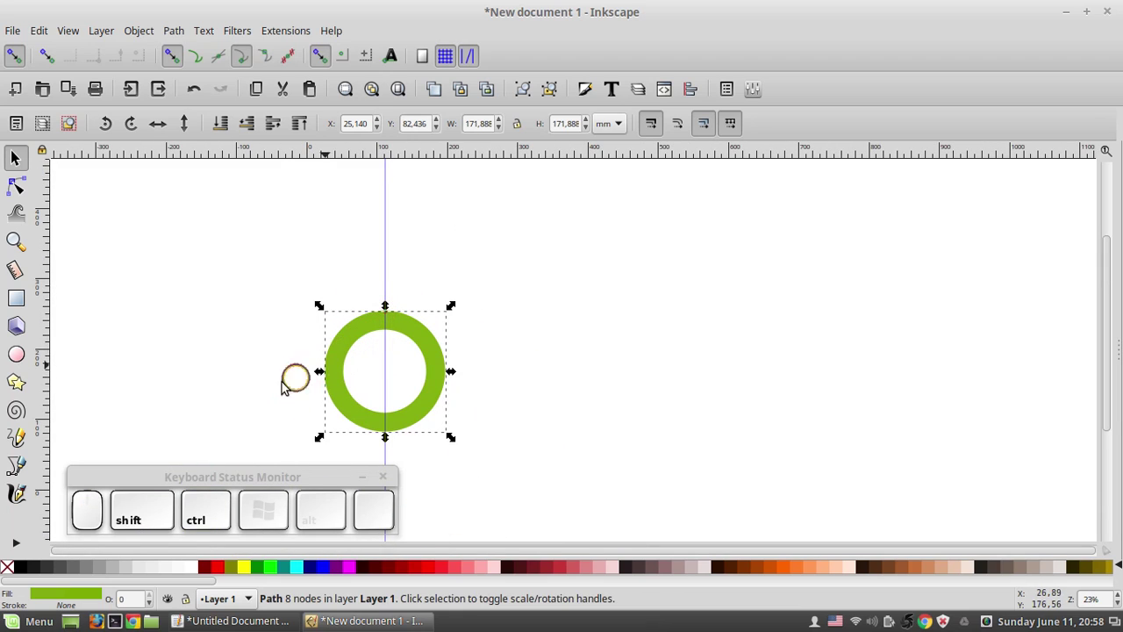
pyautogui.scroll(3)
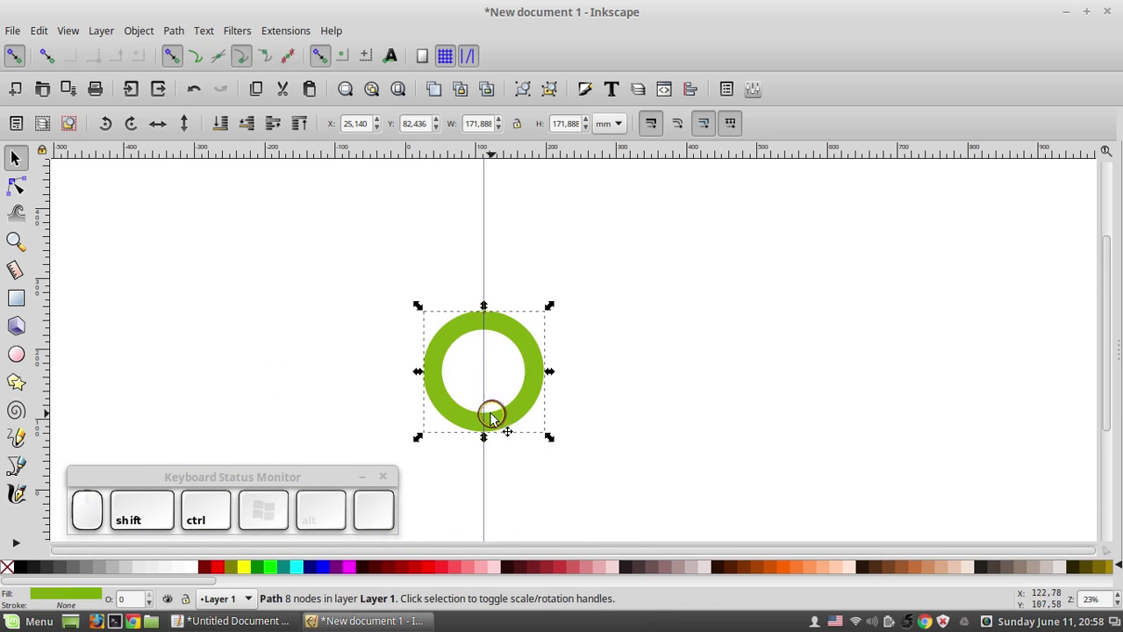
pyautogui.scroll(3)
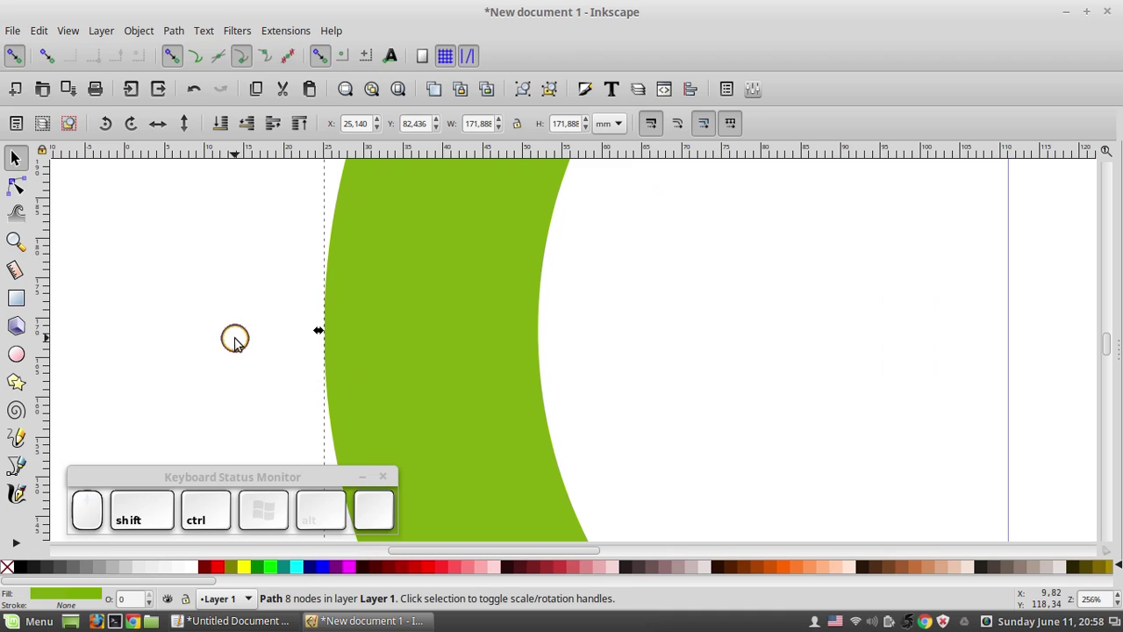
pyautogui.scroll(3)
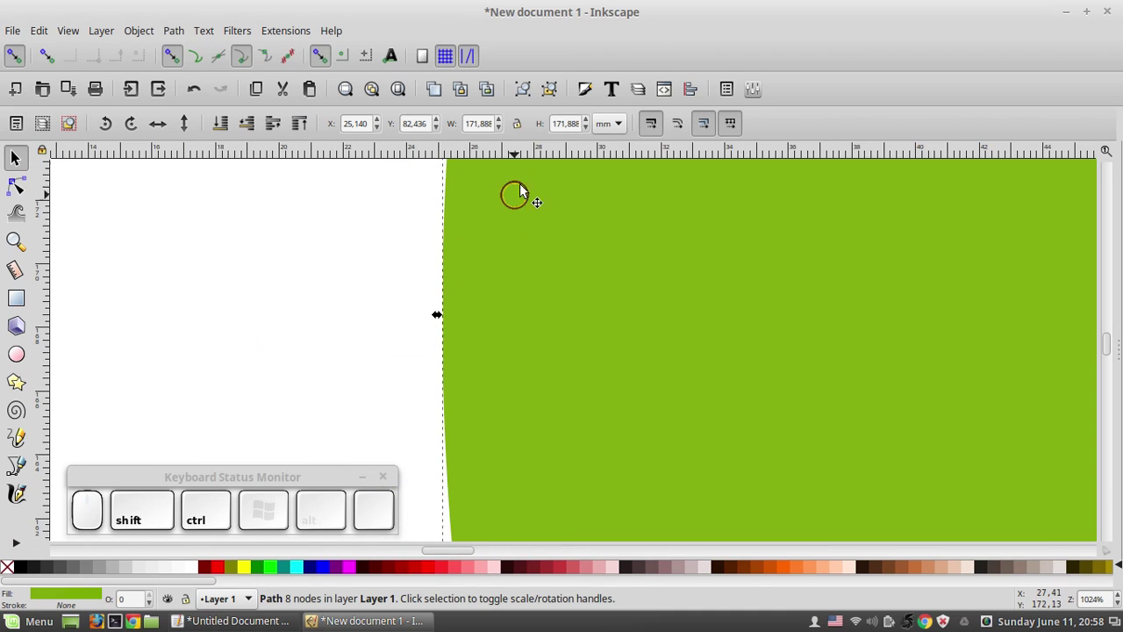
# Drag a horizontal guide snapped to the ring's side node, crossing the vertical at the centre
pyautogui.moveTo(528, 156); pyautogui.dragTo(452, 319)
pyautogui.scroll(-3)
pyautogui.scroll(-3)
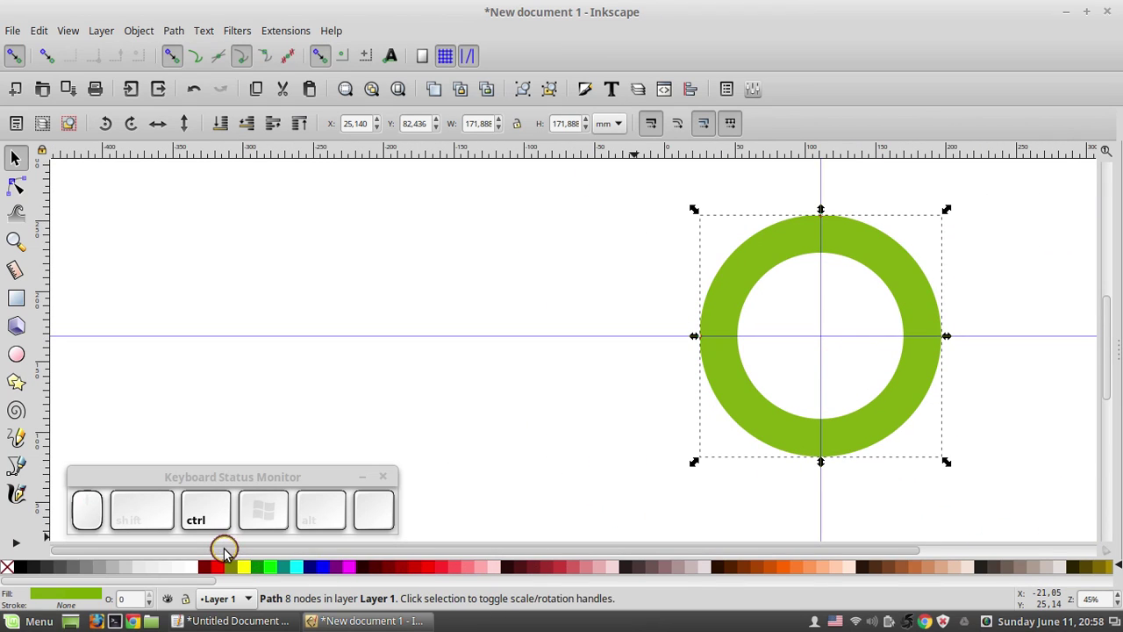
# Draw a brown square over the ring's top-left quarter from the guide crossing, and enter 30° in Transform > Rotate
pyautogui.rightClick(226, 553)
pyautogui.scroll(3)
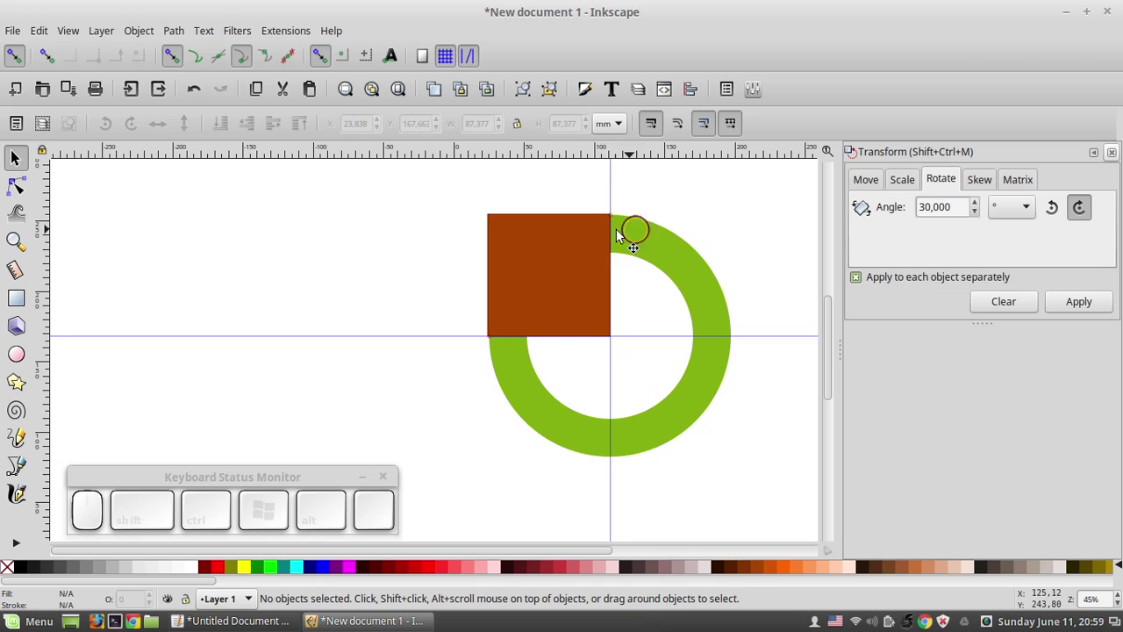
# Undo a wrongly rotated duplicate and zoom in on the square's corner at the guide crossing
pyautogui.press('ctrl+d')
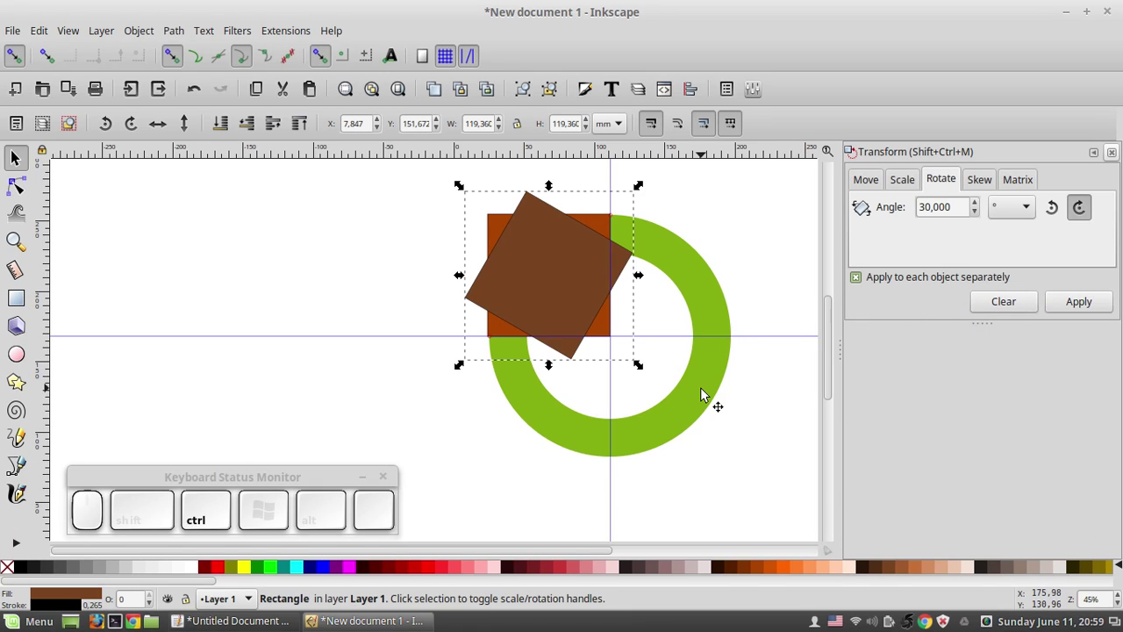
pyautogui.press('ctrl+z')
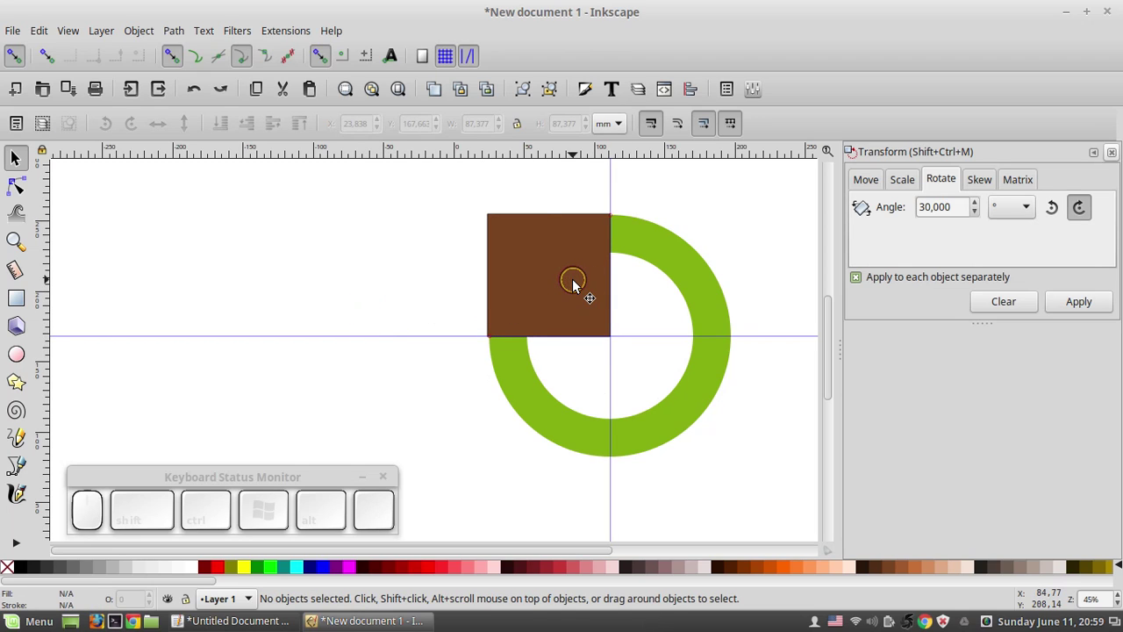
pyautogui.scroll(3)
pyautogui.scroll(-3)
pyautogui.scroll(-3)
pyautogui.rightClick(504, 235)
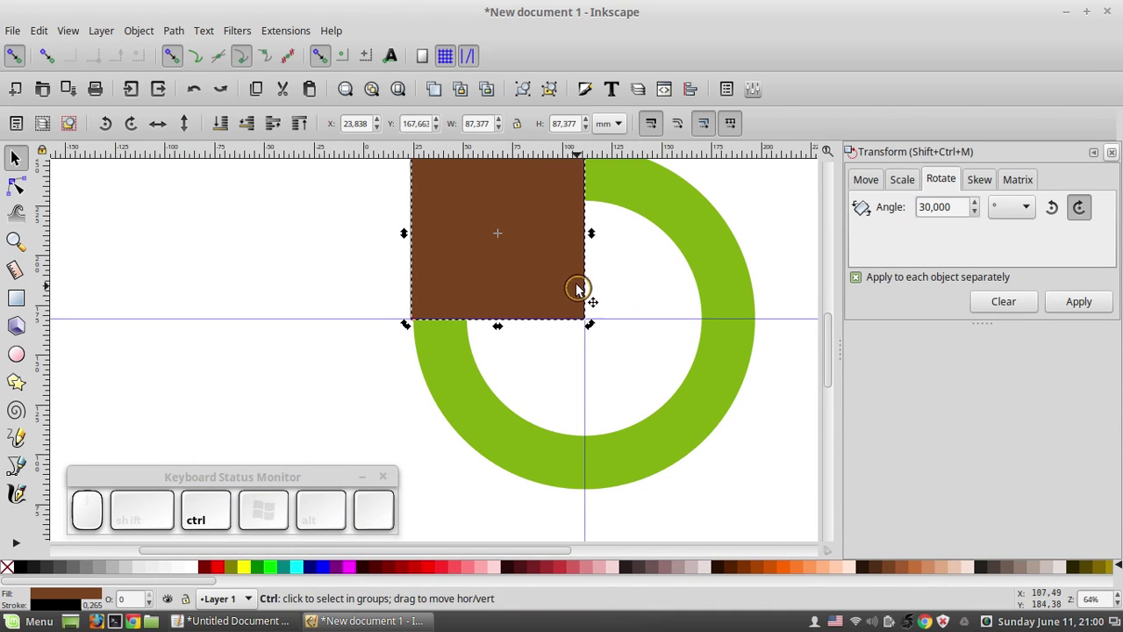
pyautogui.scroll(3)
pyautogui.scroll(3)
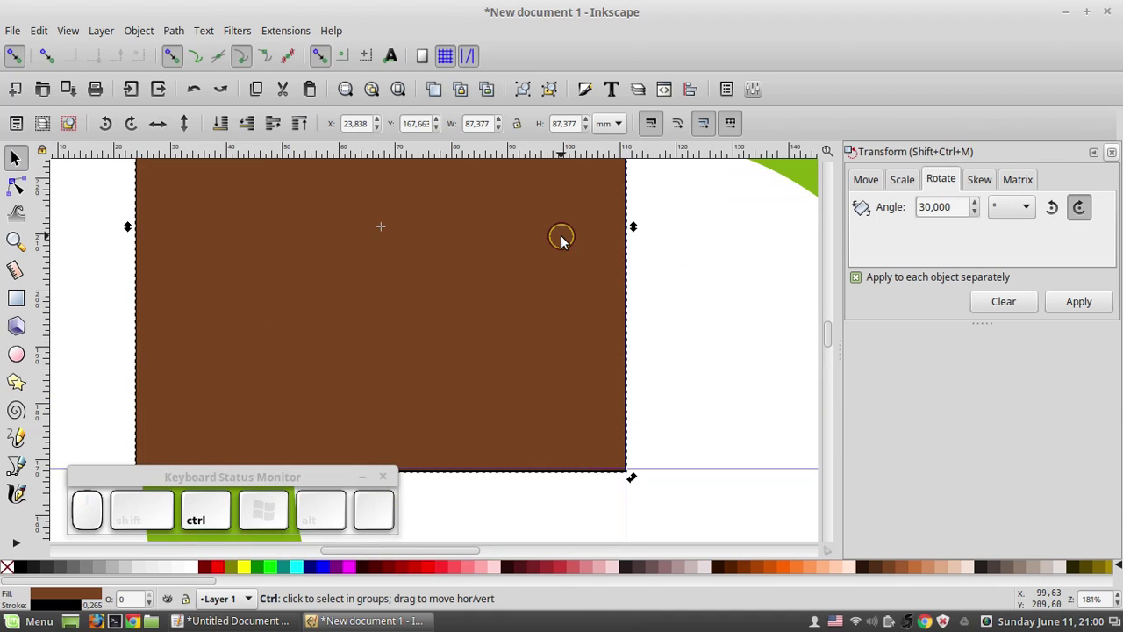
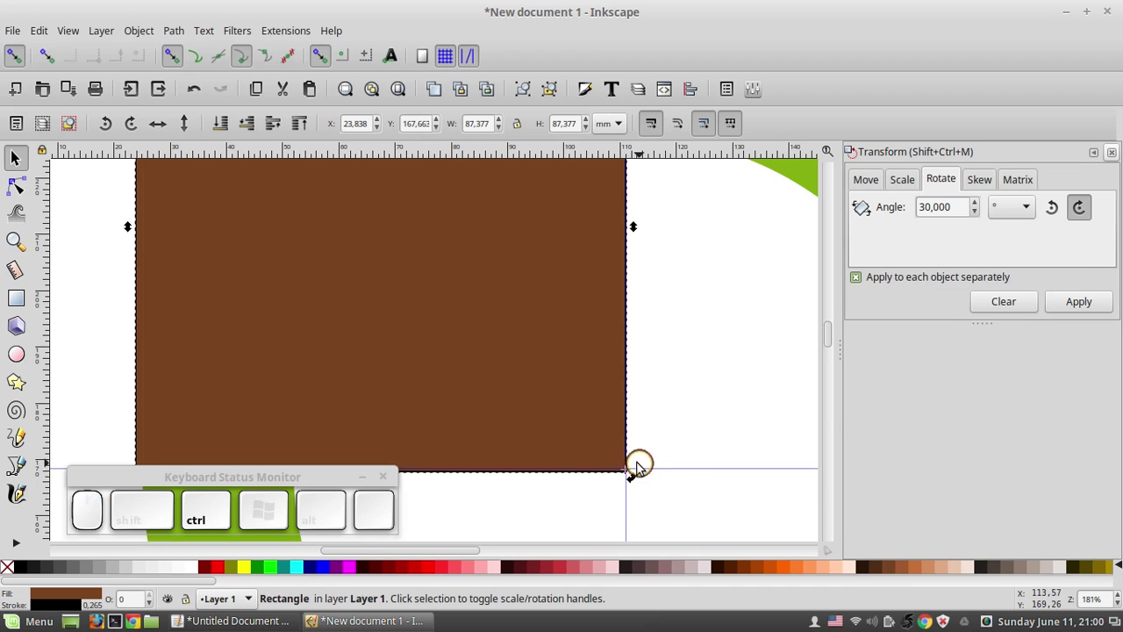
pyautogui.scroll(3)
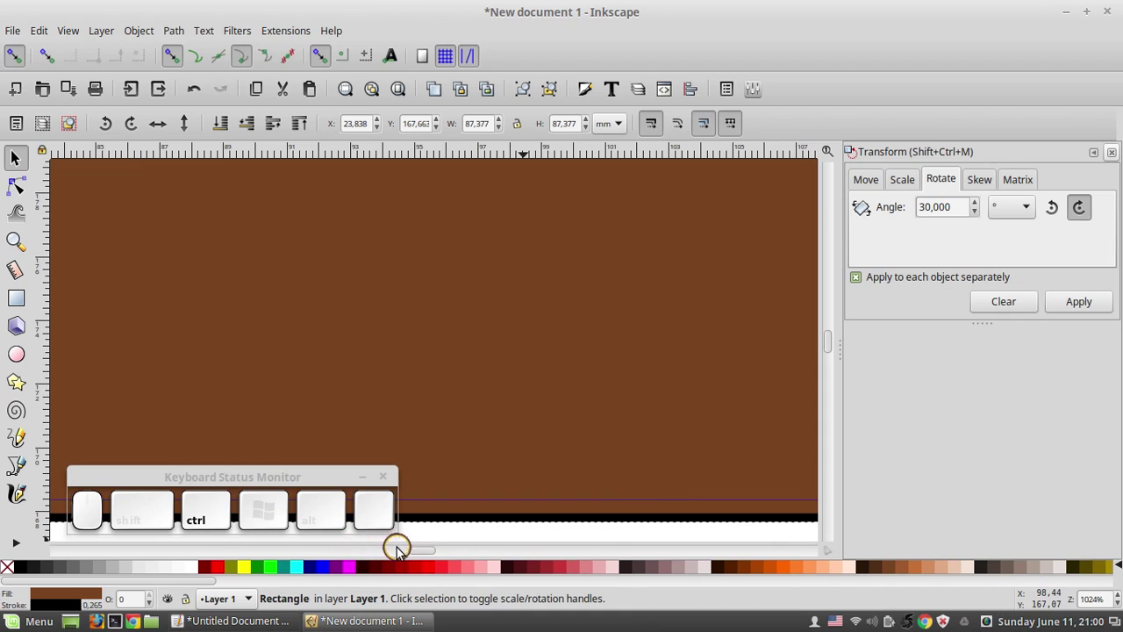
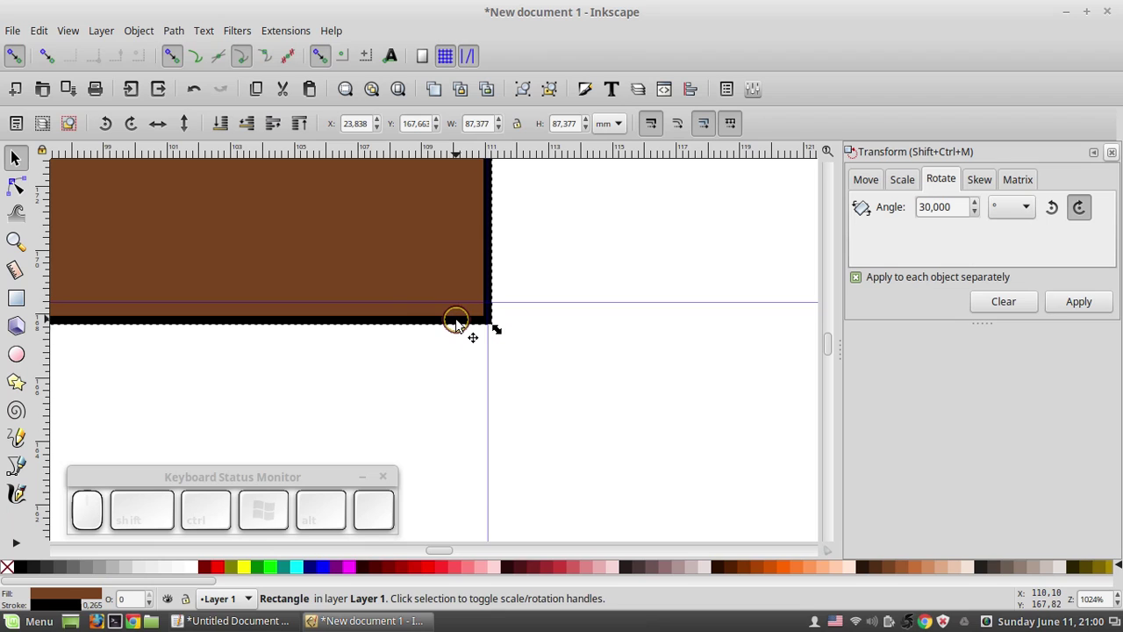
# Drag the square's rotation centre onto its bottom-right corner at the ring's centre
pyautogui.scroll(-3)
pyautogui.scroll(3)
pyautogui.scroll(3)
pyautogui.scroll(3)
pyautogui.scroll(-3)
pyautogui.scroll(3)
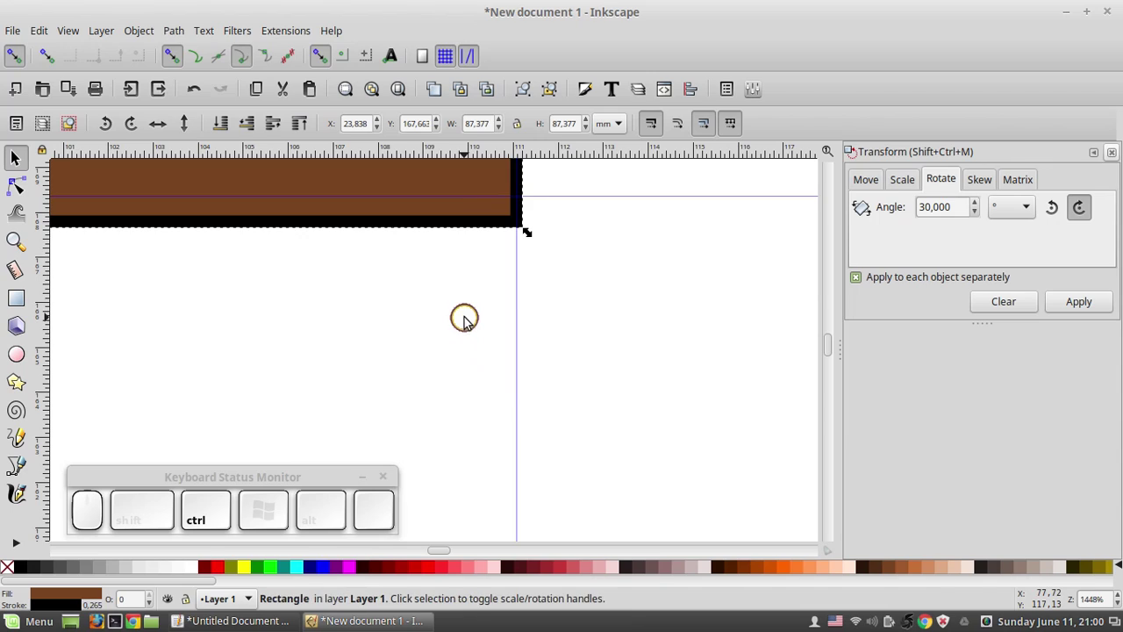
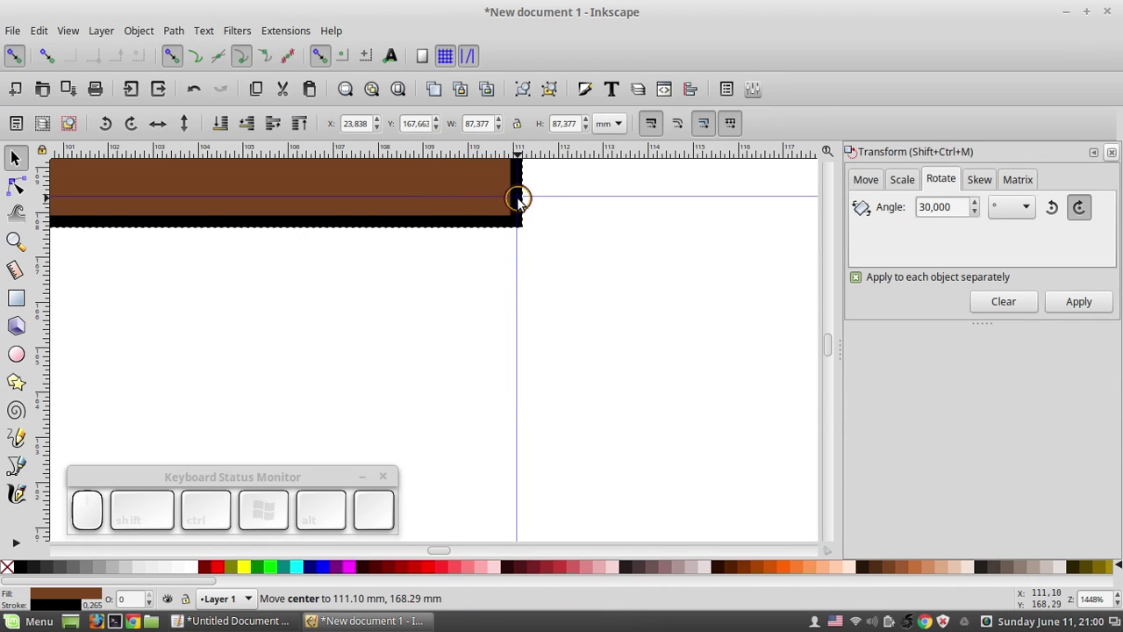
pyautogui.scroll(-3)
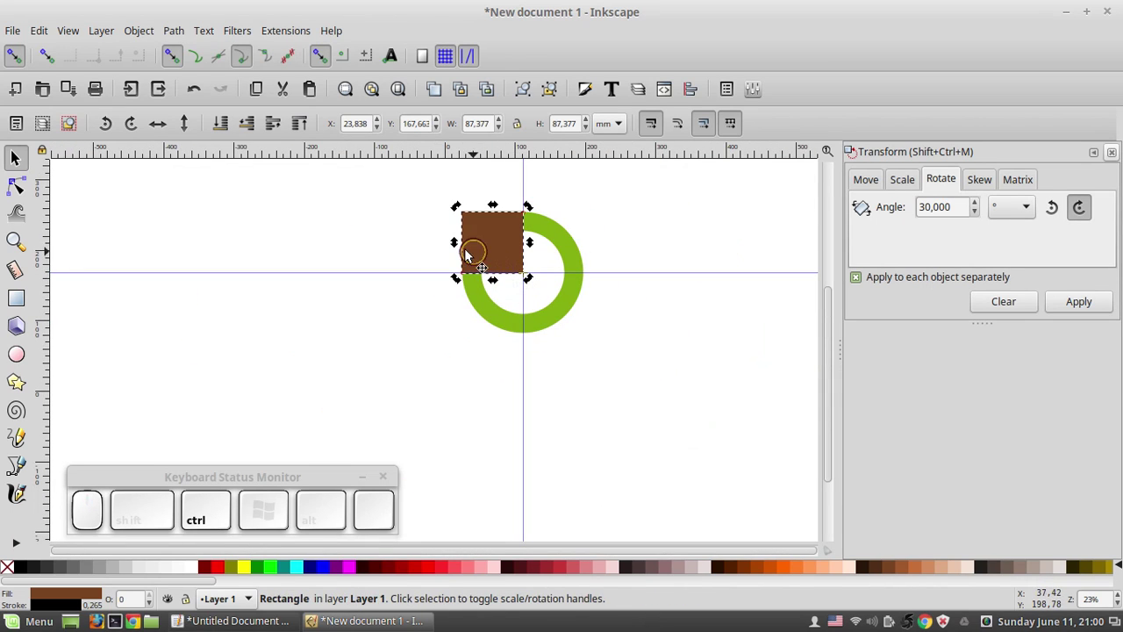
# Union the square with a 30°-rotated copy into one brown shape, raise the ring above it and remove the guides
pyautogui.rightClick(404, 221)
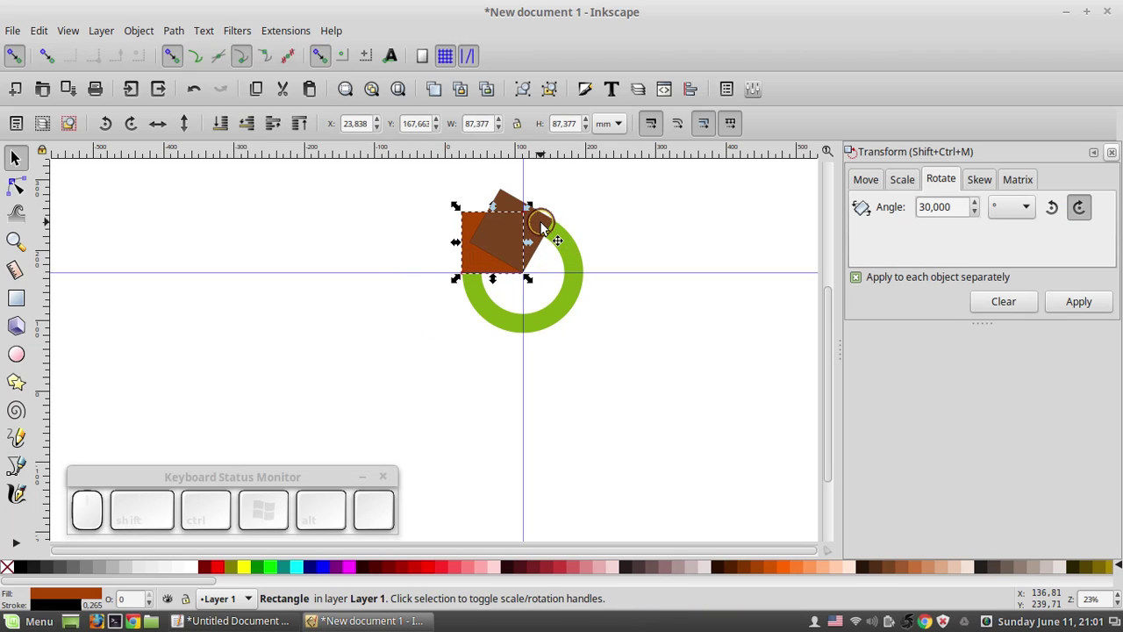
pyautogui.rightClick(543, 226)
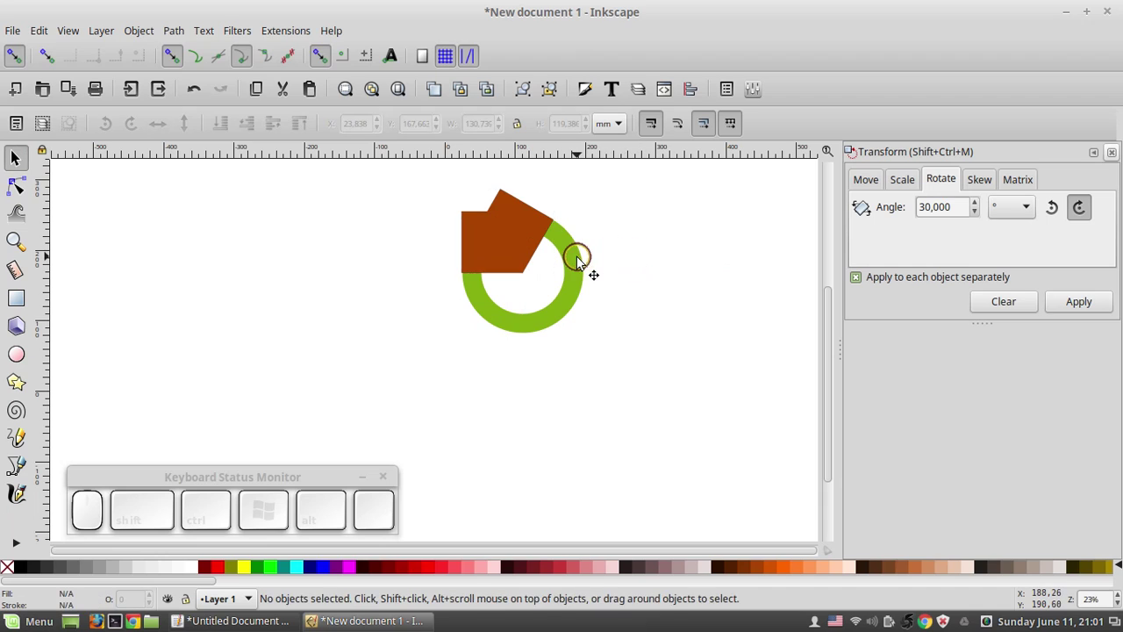
pyautogui.scroll(3)
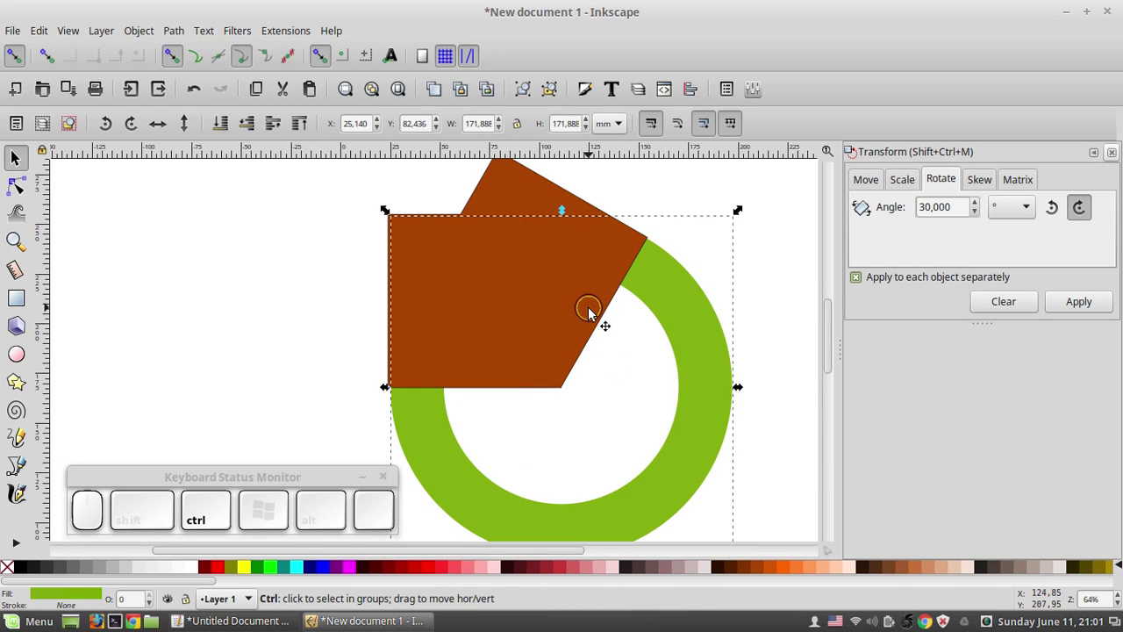
# Duplicate the ring and intersect it with the brown shape to cut out the upper-left arc, with 120° rotation ready
pyautogui.press('ctrl+d')
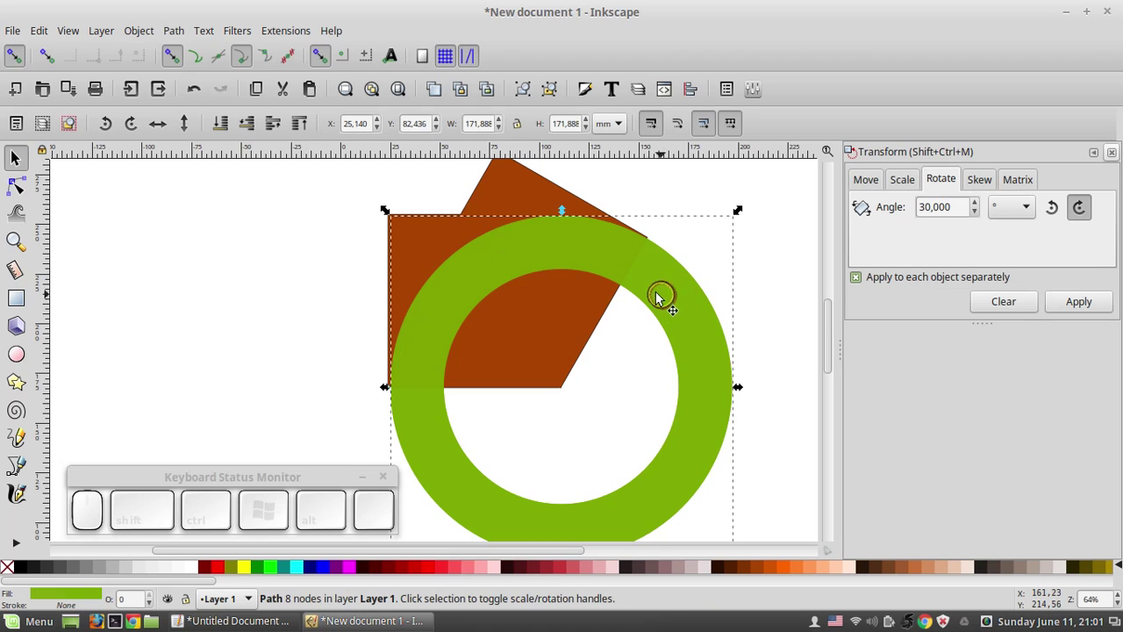
pyautogui.rightClick(513, 186)
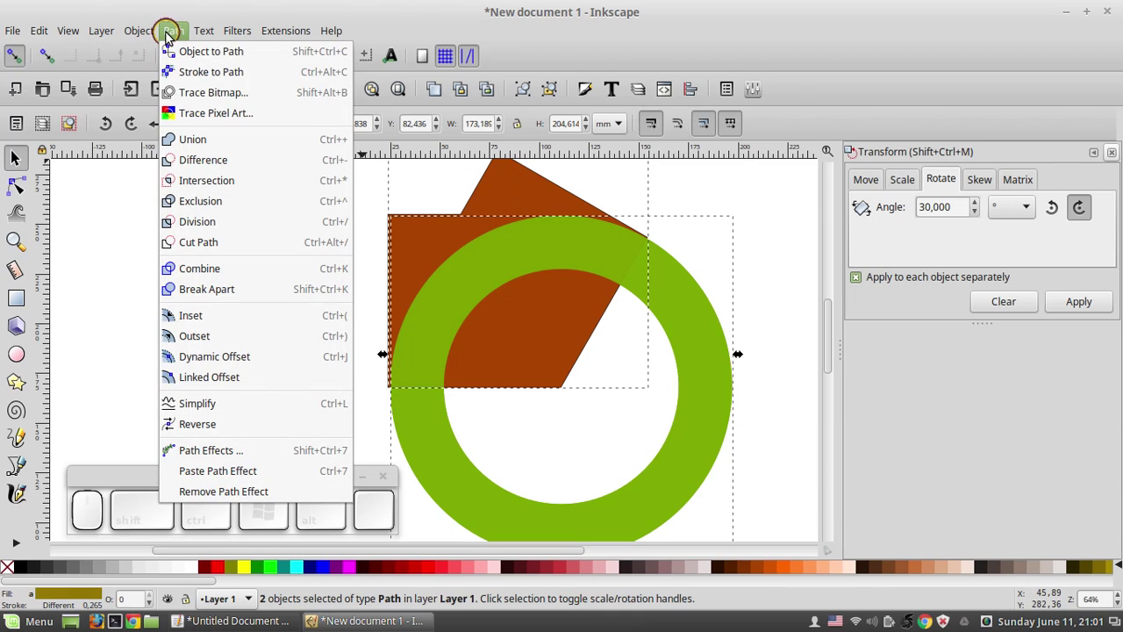
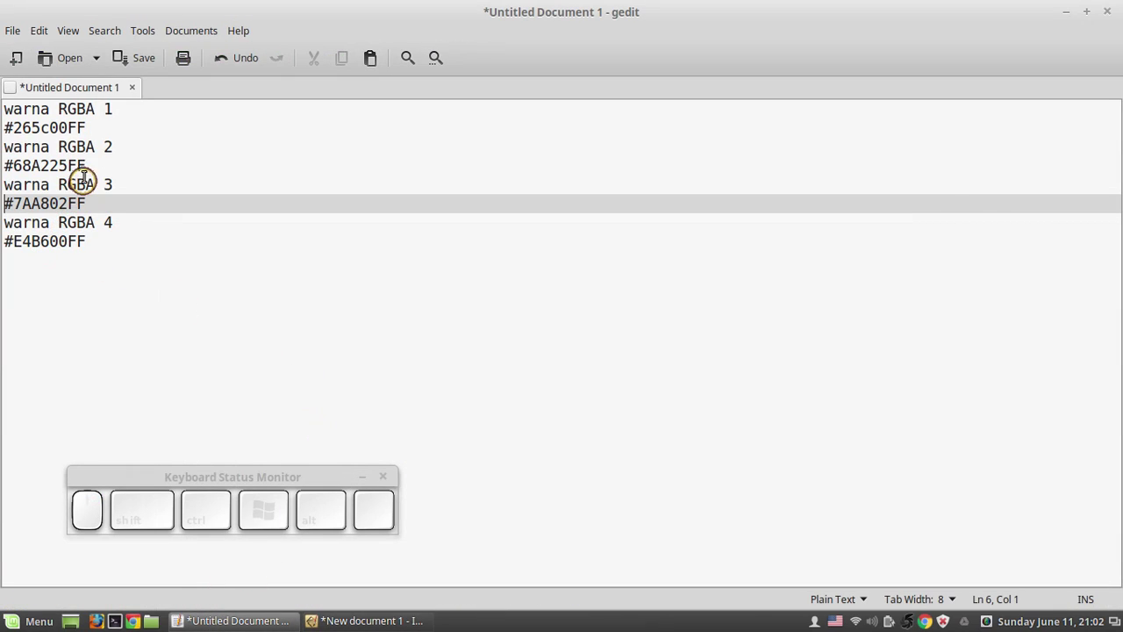
# Copy #265c00 from the gedit notes and paste it as the arc's fill RGBA, making it dark green
pyautogui.press('shift+Home')
pyautogui.press('ctrl+shift+c')
pyautogui.press('alt+Tab')
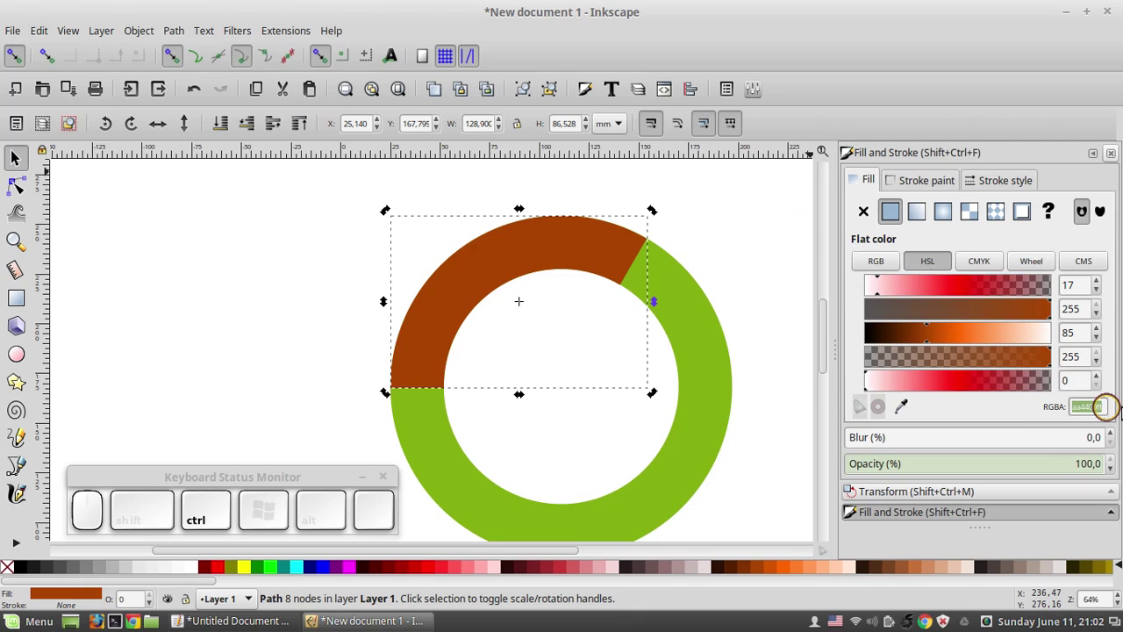
pyautogui.press('ctrl+v')
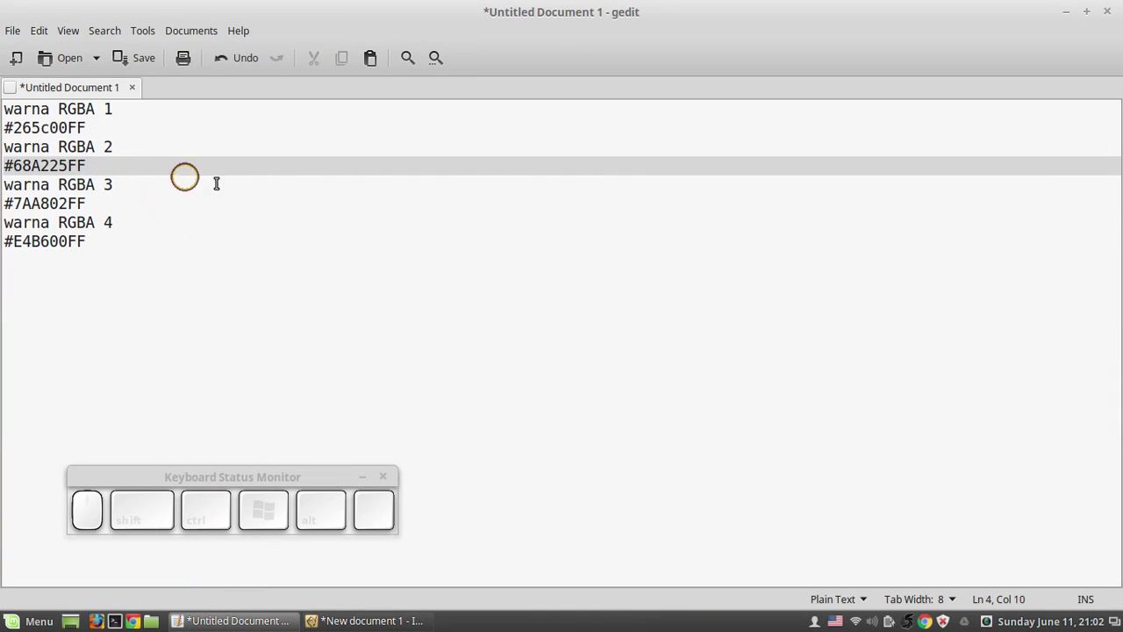
# Copy the lighter green #68A225 from the notes and duplicate the dark green arc for it
pyautogui.press('shift+Home')
pyautogui.press('ctrl+c')
pyautogui.press('alt+Tab')
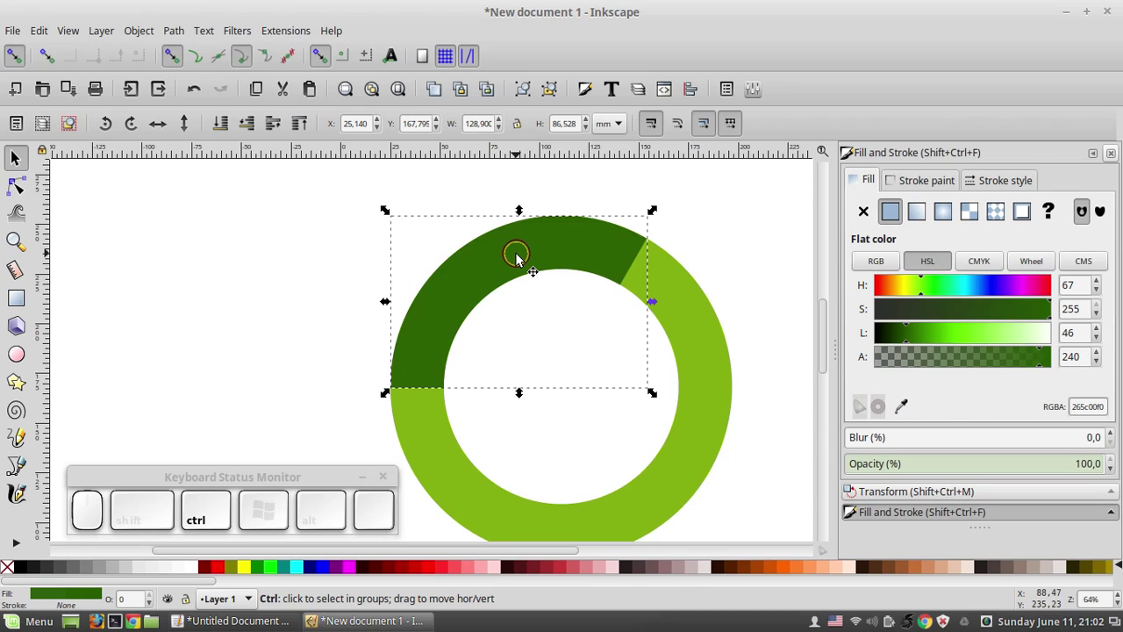
pyautogui.press('ctrl+d')
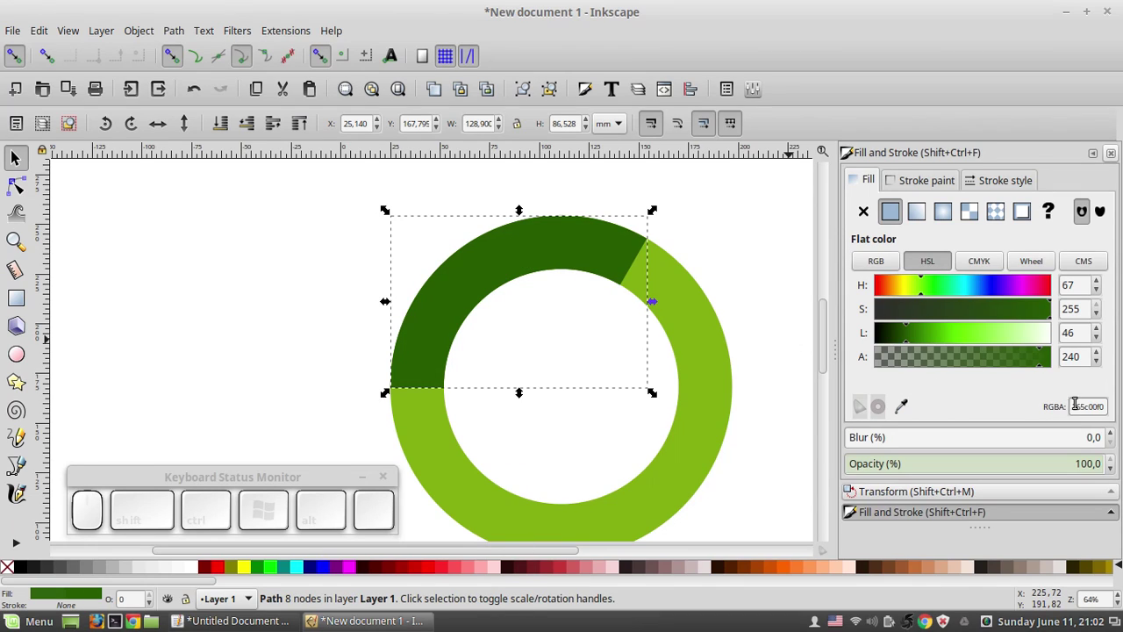
# Fill the copy with #68A225, rotate it 120° and drag it onto the ring's right third, then go to the colour notes
pyautogui.press('ctrl+v')
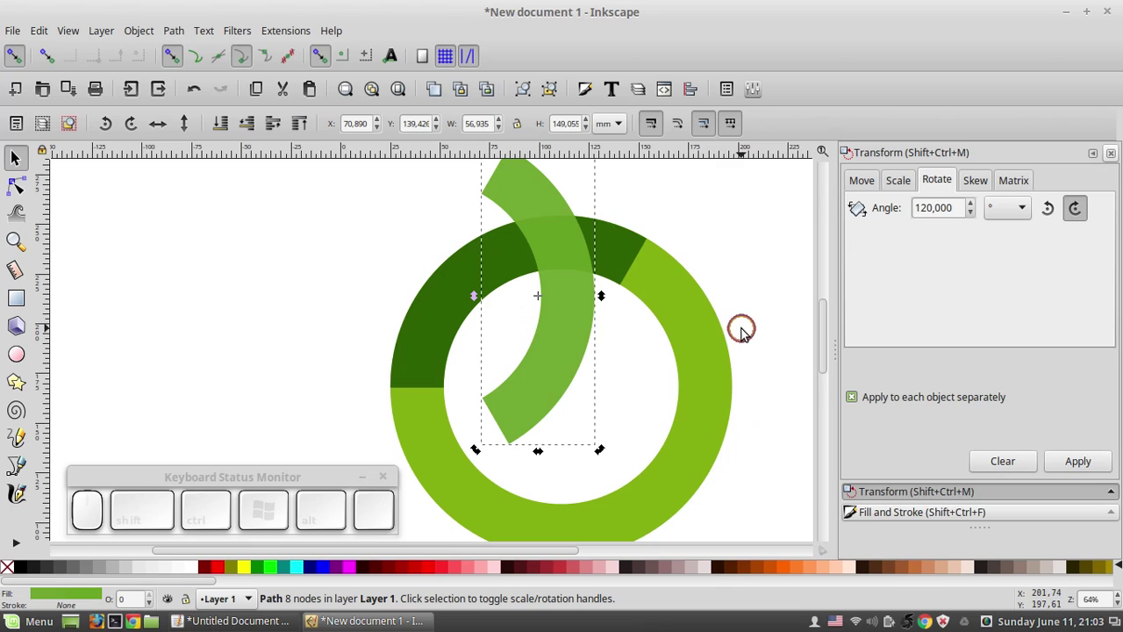
pyautogui.scroll(-3)
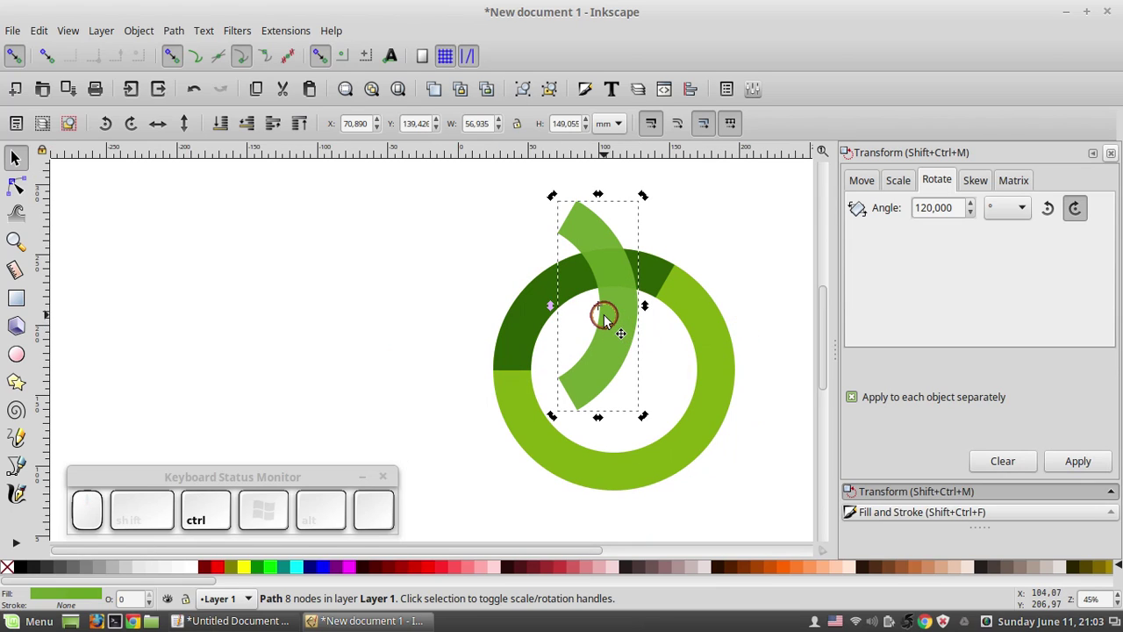
pyautogui.moveTo(607, 317); pyautogui.dragTo(740, 372)
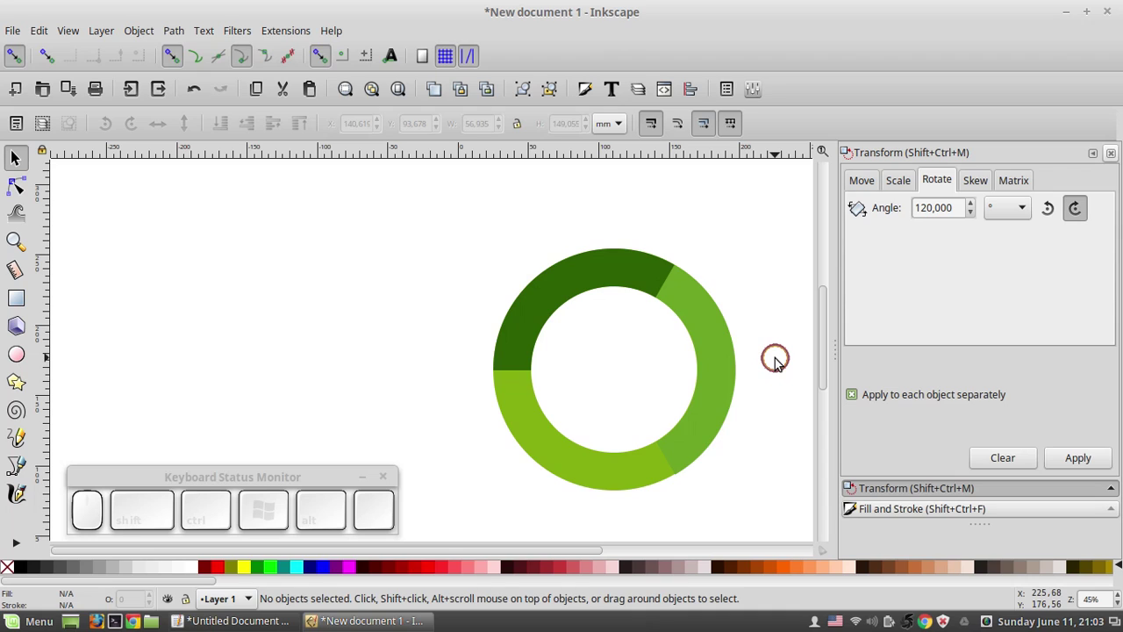
pyautogui.scroll(3)
pyautogui.scroll(-3)
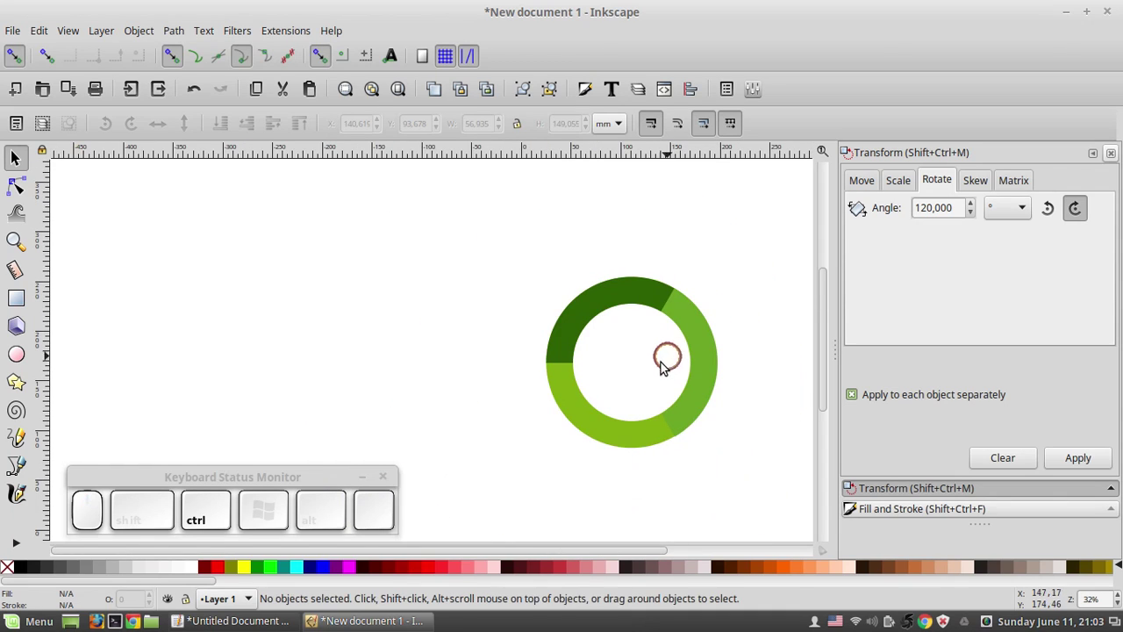
pyautogui.rightClick(606, 423)
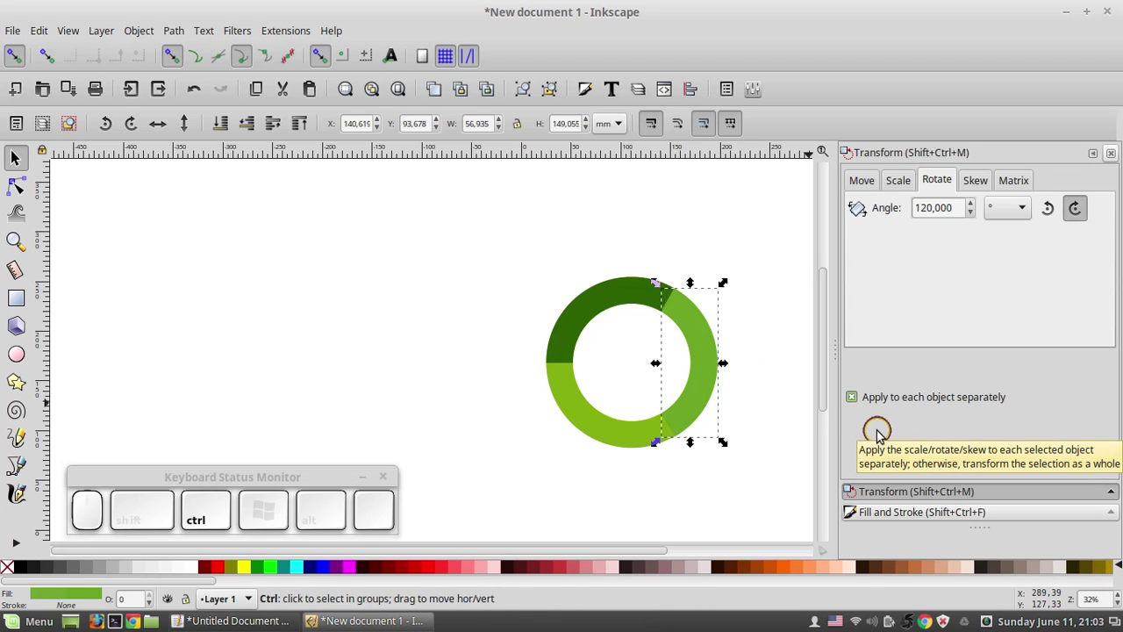
pyautogui.press('ctrl+d')
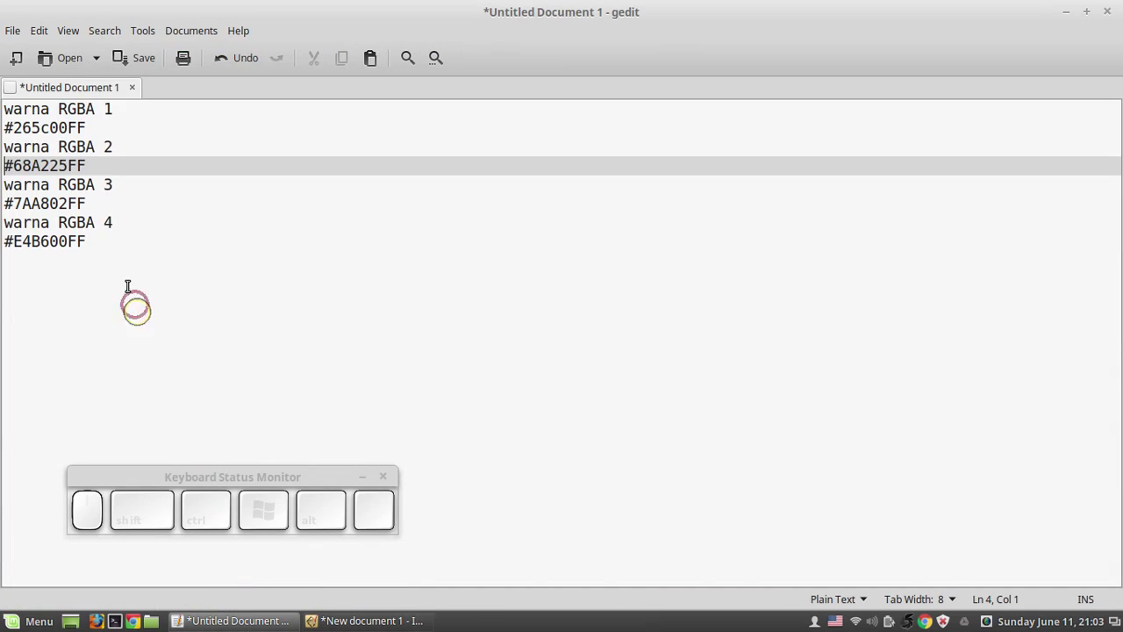
# Copy #7AA802 from the notes, paste it as the third arc's fill in Inkscape, and deselect everything
pyautogui.press('shift+Home')
pyautogui.press('ctrl+shift+c')
pyautogui.press('alt+Tab')
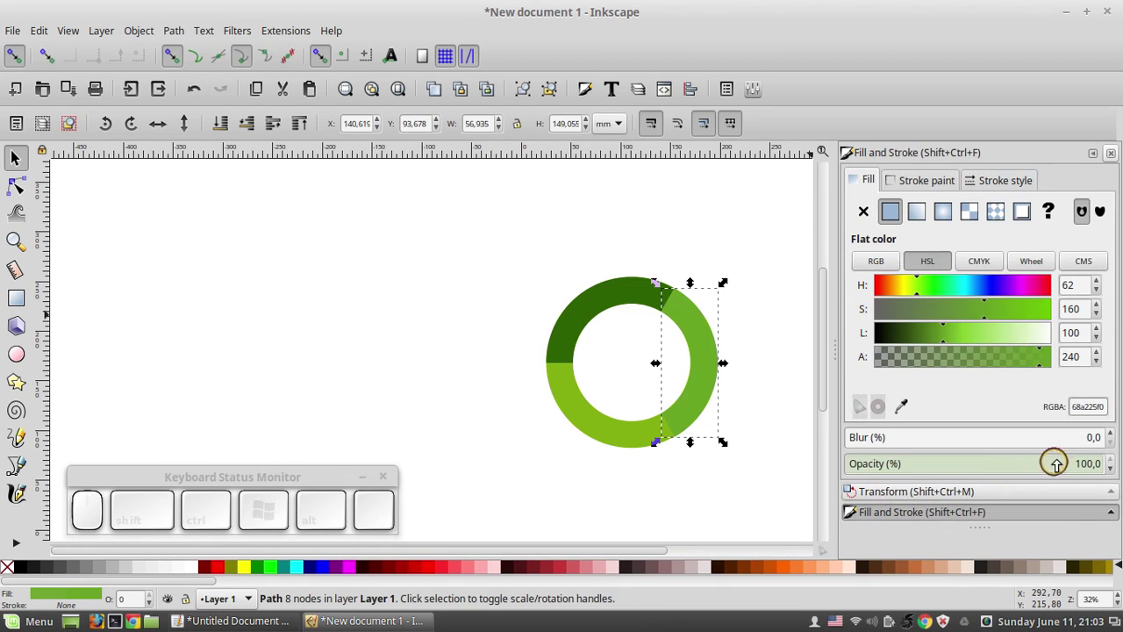
pyautogui.press('ctrl+v')
pyautogui.press('ctrl+Return')
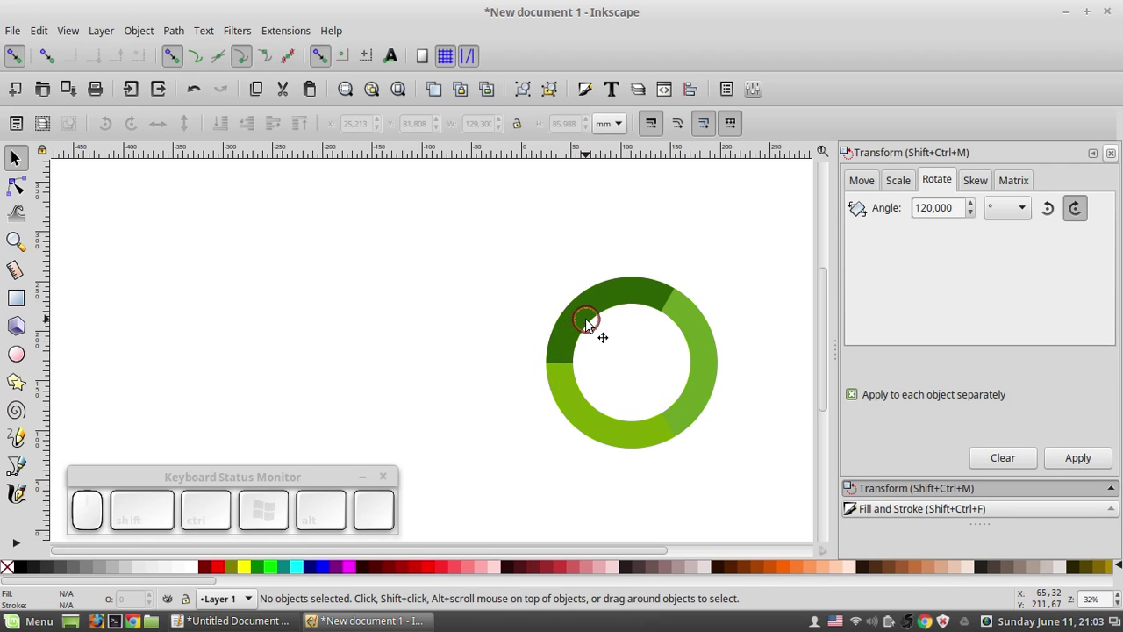
# Select all three green arc paths of the ring together
pyautogui.scroll(3)
pyautogui.rightClick(708, 366)
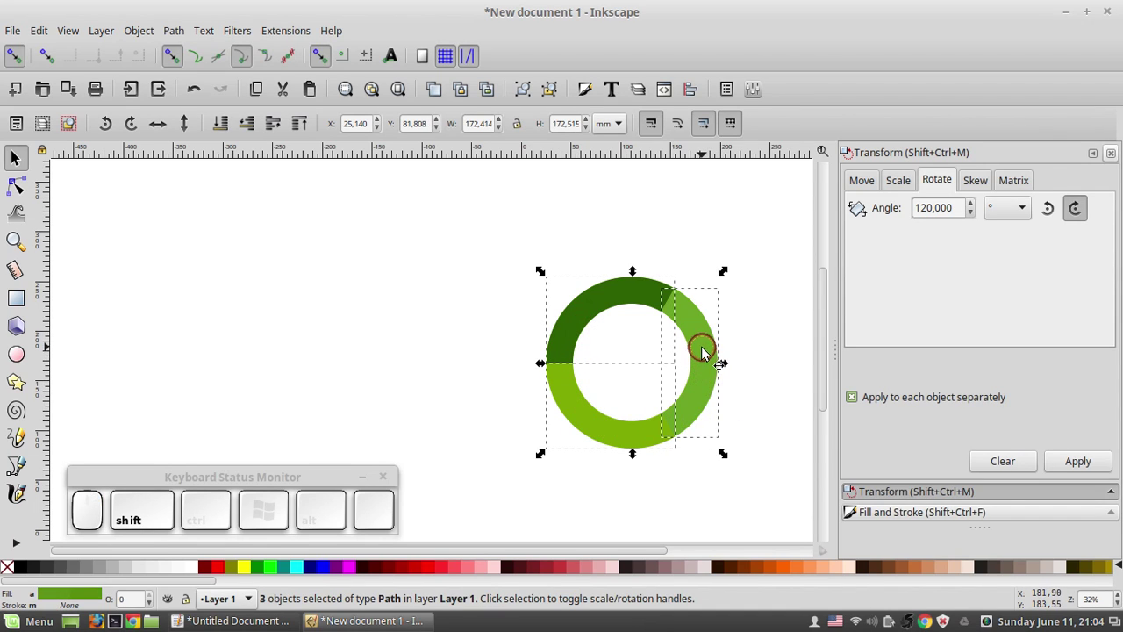
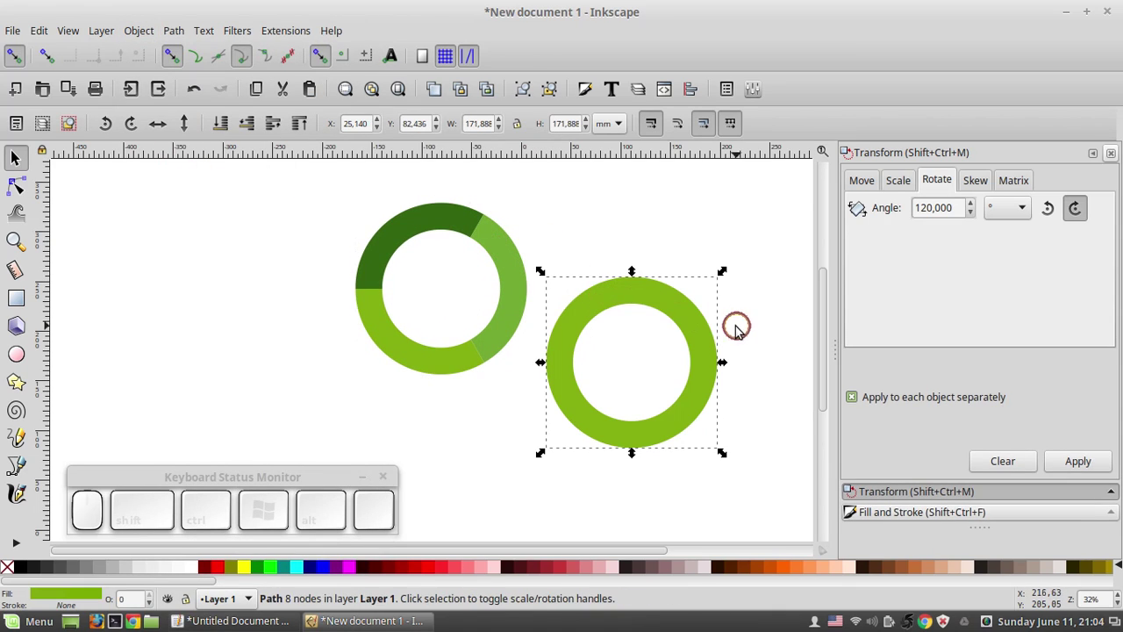
# Copy #E4B600FF from the gedit notes and paste it as the solid ring's fill colour
pyautogui.press('alt+Tab')
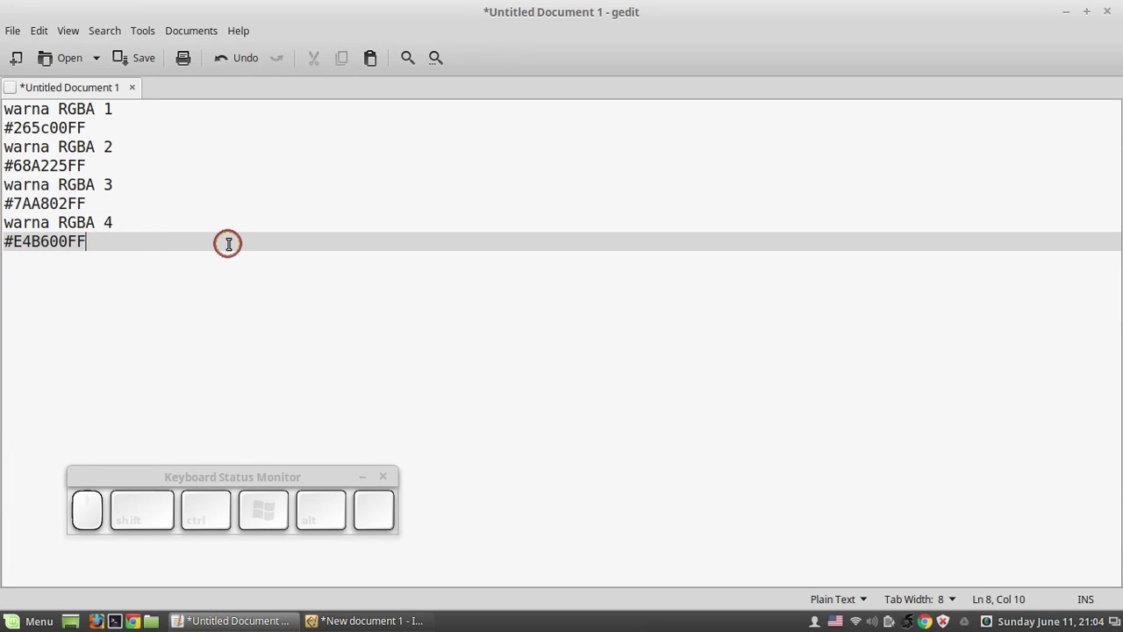
pyautogui.press('shift+Home')
pyautogui.press('ctrl+shift+c')
pyautogui.press('alt+Tab')
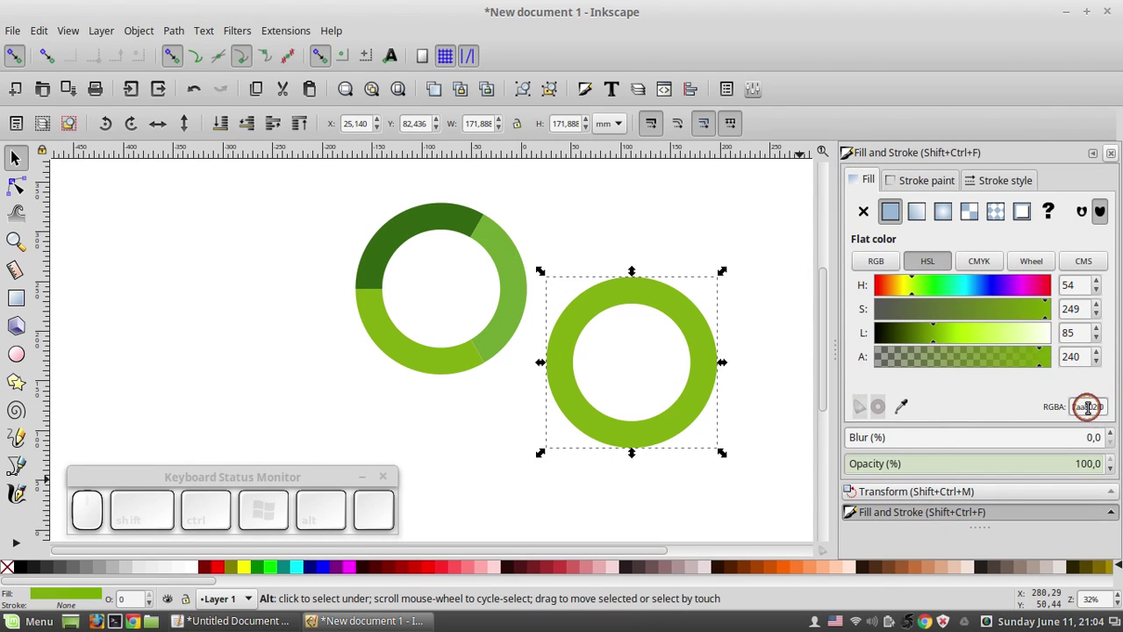
pyautogui.press('ctrl+v')
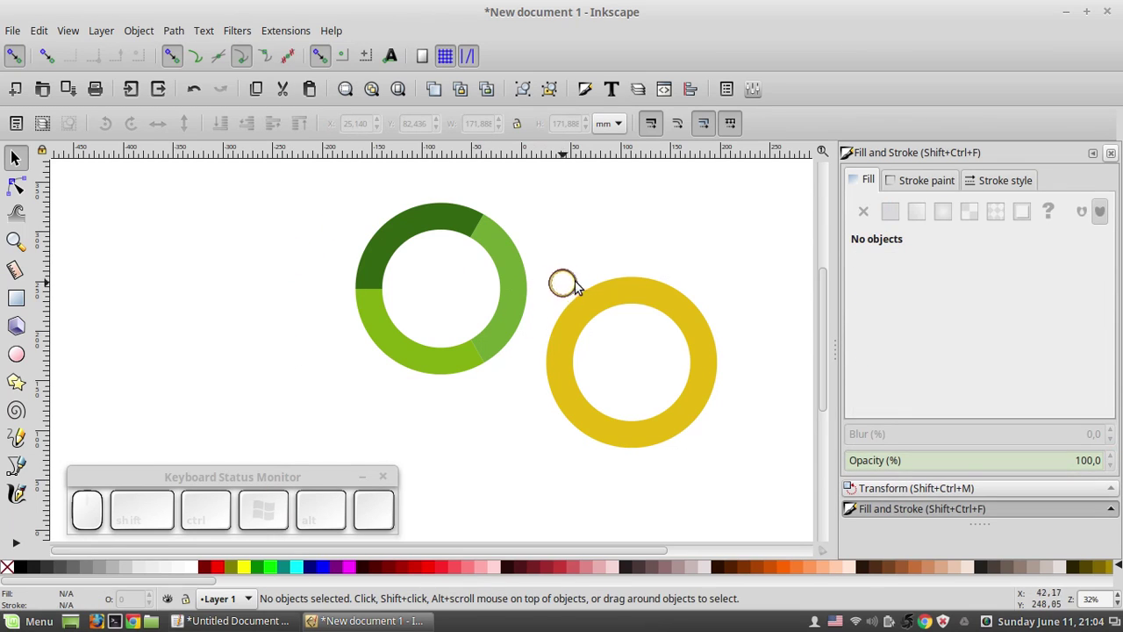
# Zoom around the yellow ring and bring up its context menu to prepare scaling
pyautogui.scroll(3)
pyautogui.scroll(-3)
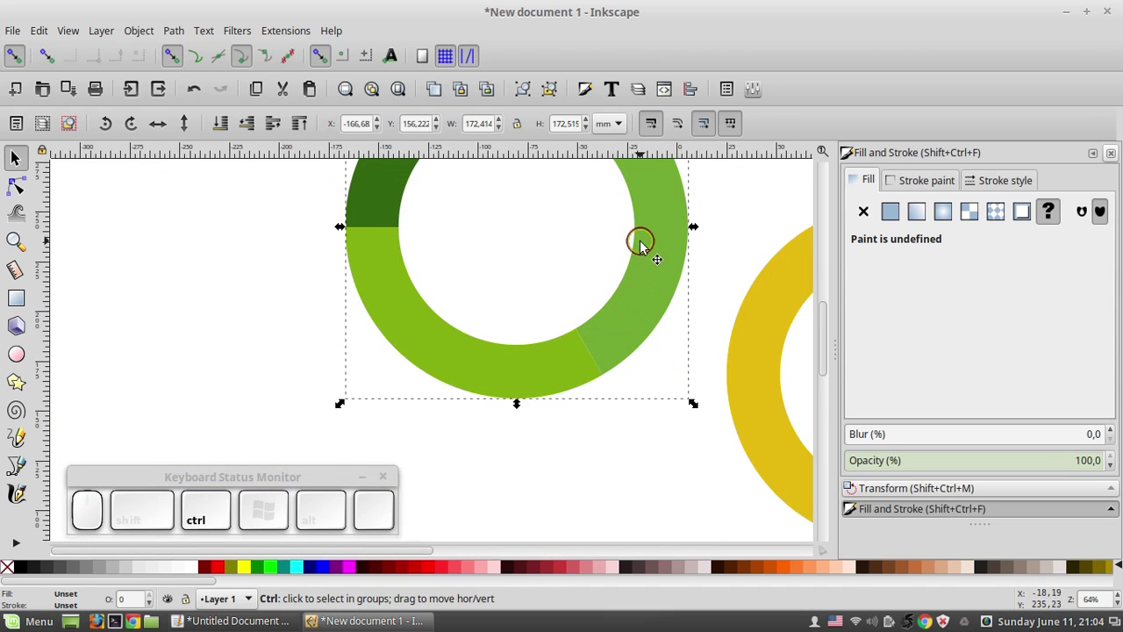
pyautogui.scroll(3)
pyautogui.scroll(-3)
pyautogui.scroll(3)
pyautogui.scroll(-3)
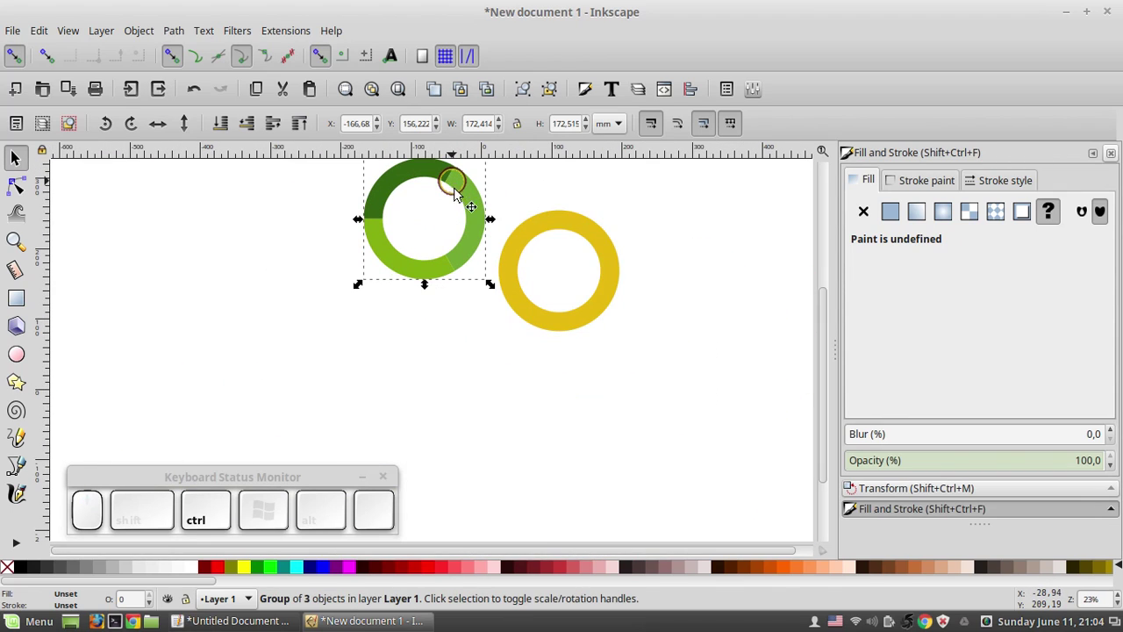
pyautogui.rightClick(469, 201)
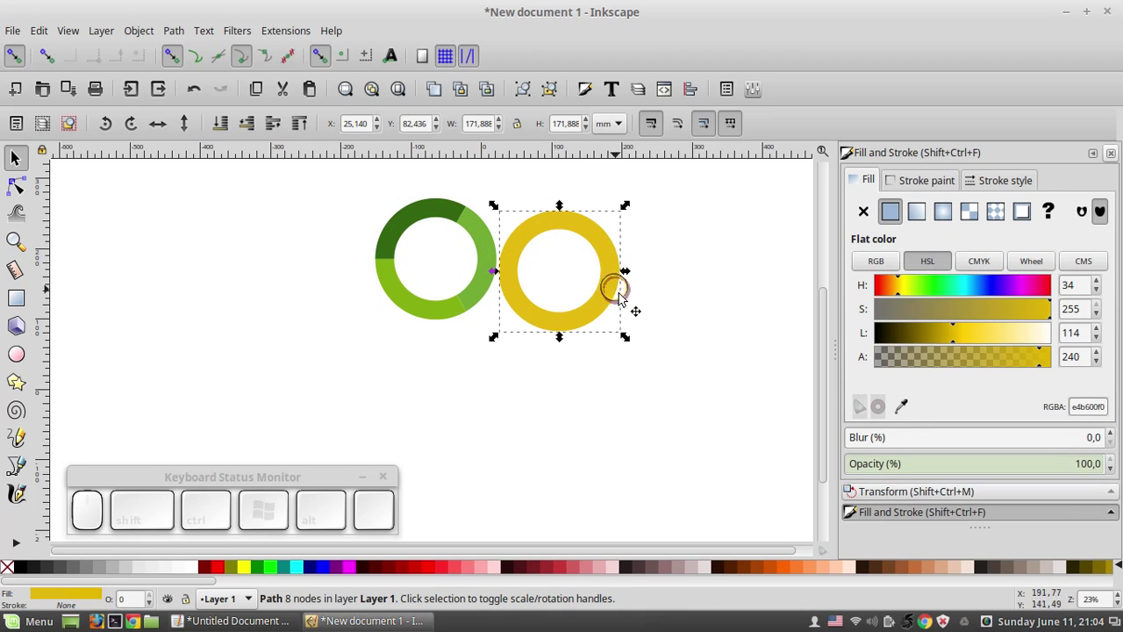
# Shrink the yellow ring to about half size and move it over the green ring
pyautogui.moveTo(627, 341); pyautogui.dragTo(610, 313)
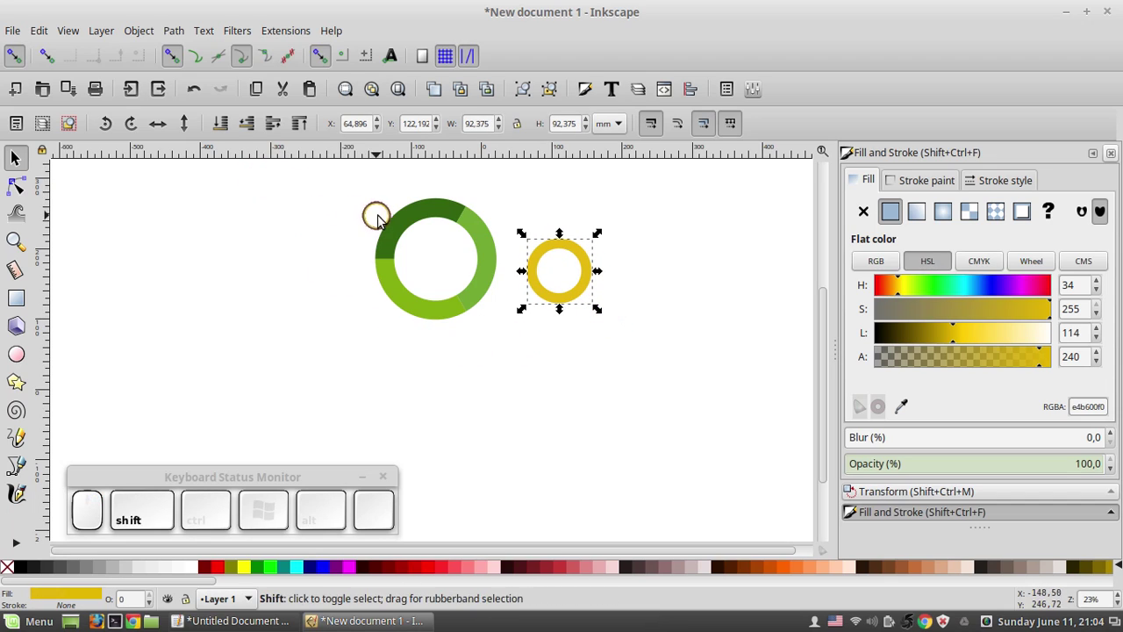
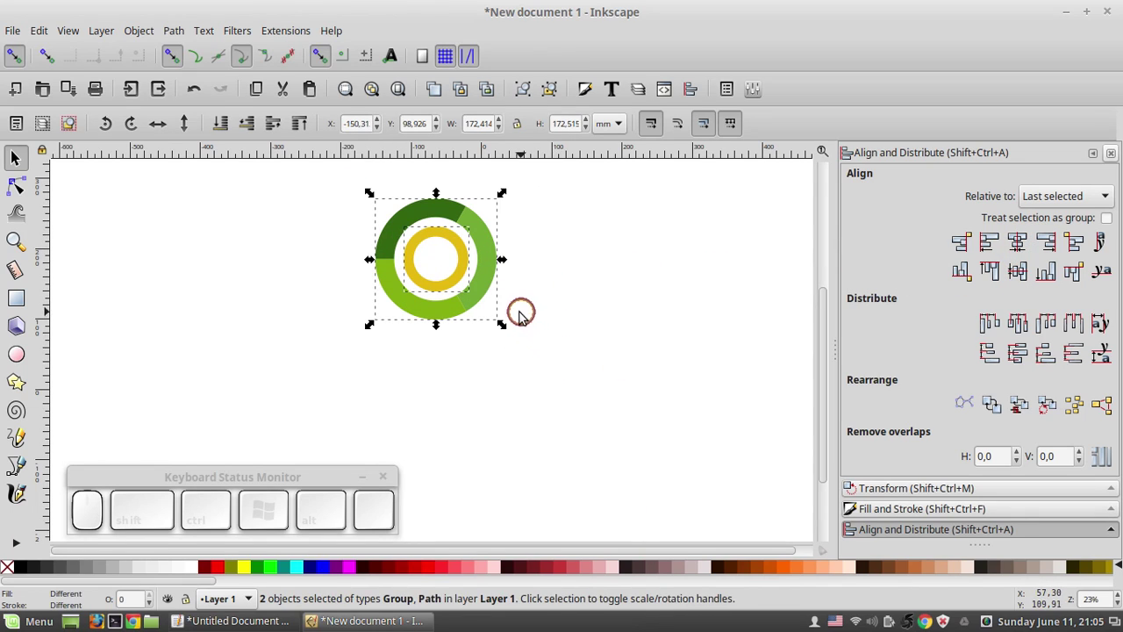
pyautogui.moveTo(507, 330); pyautogui.dragTo(582, 391)
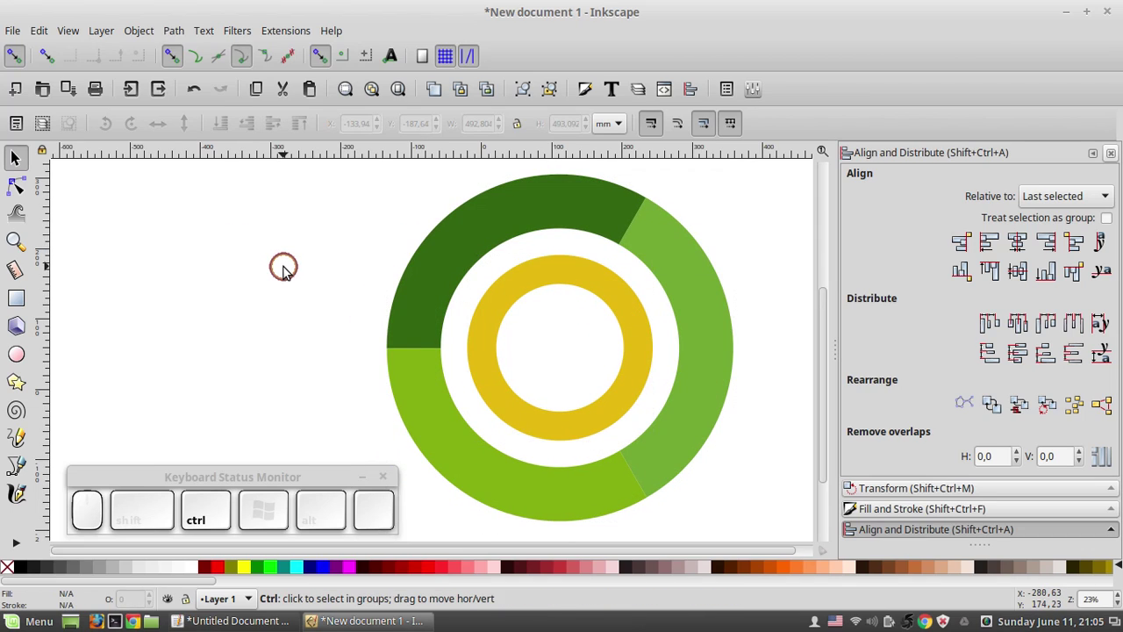
# Centre the yellow ring horizontally and vertically inside the green ring via Align and Distribute
pyautogui.scroll(-3)
pyautogui.scroll(-3)
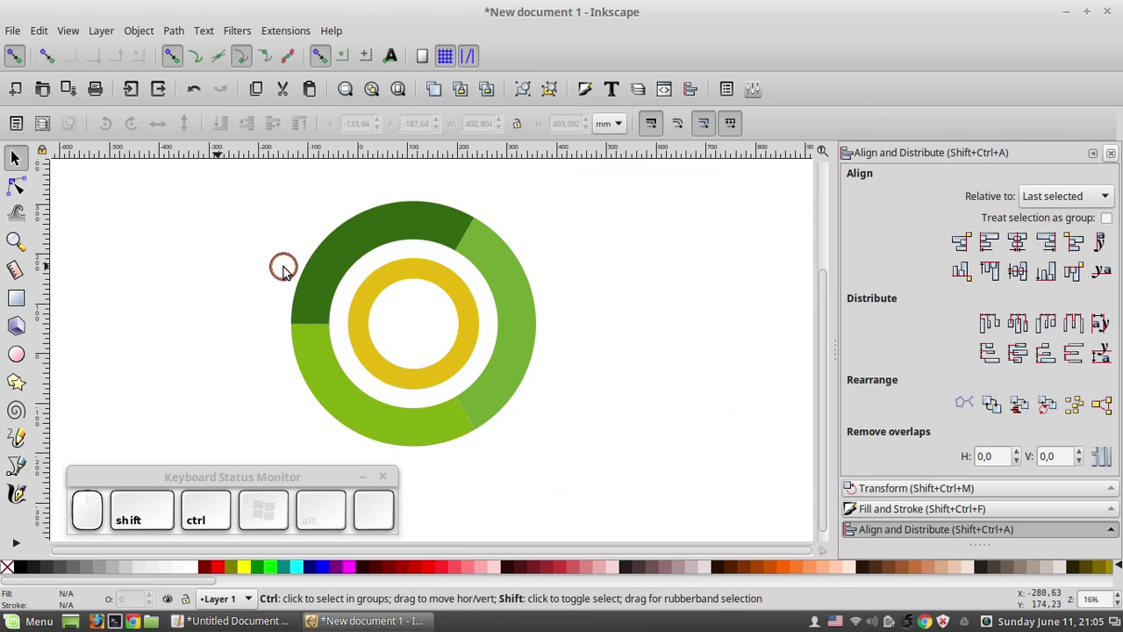
pyautogui.scroll(-3)
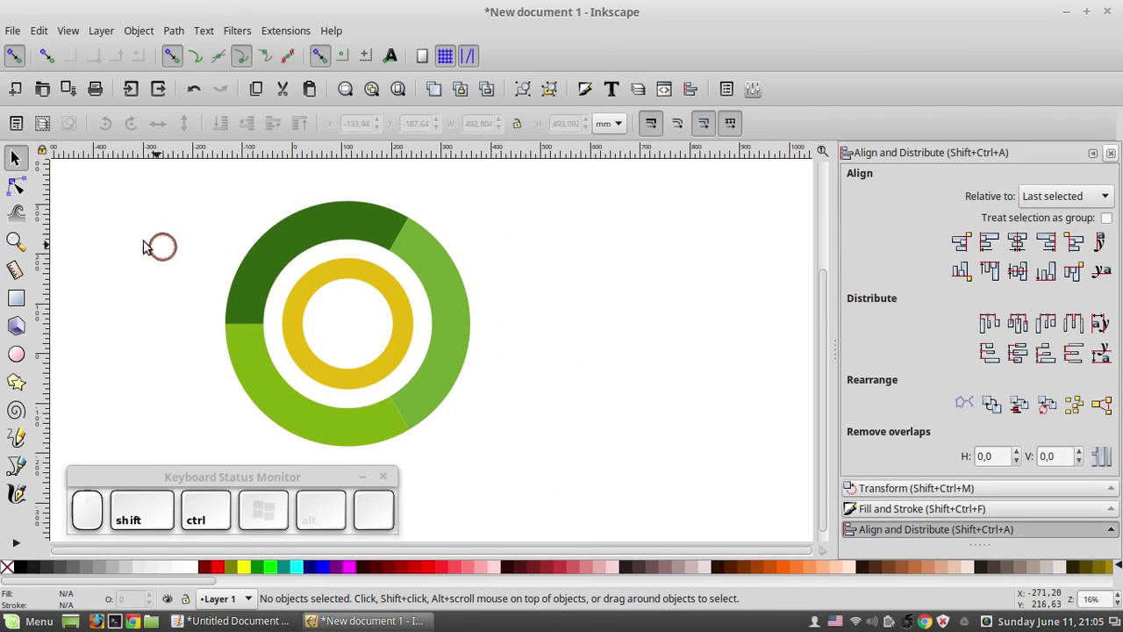
pyautogui.rightClick(24, 162)
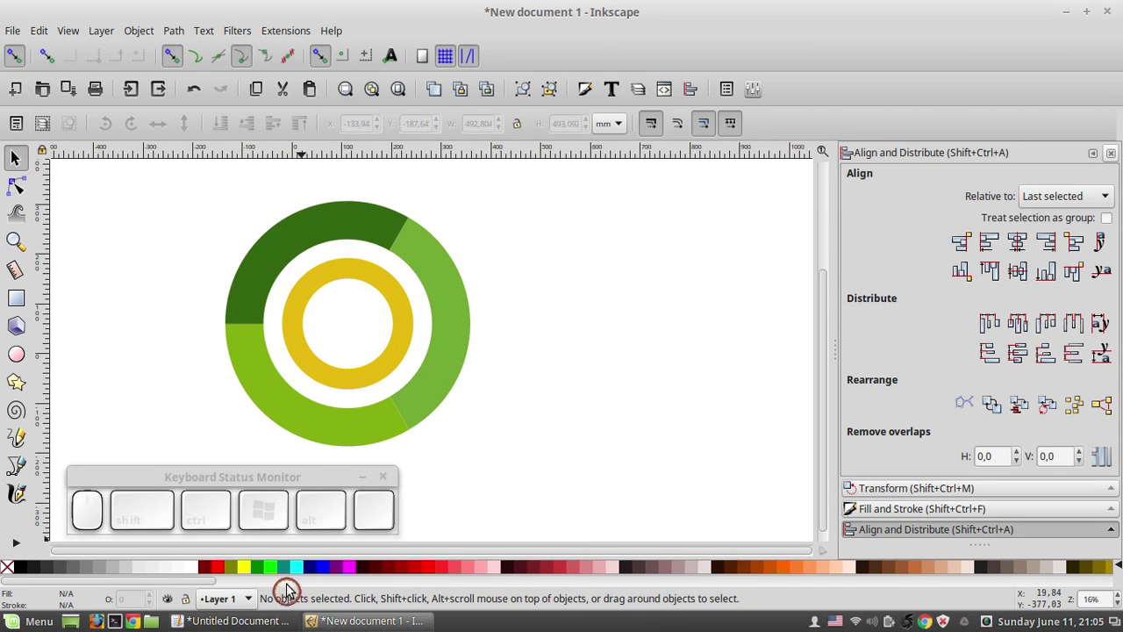